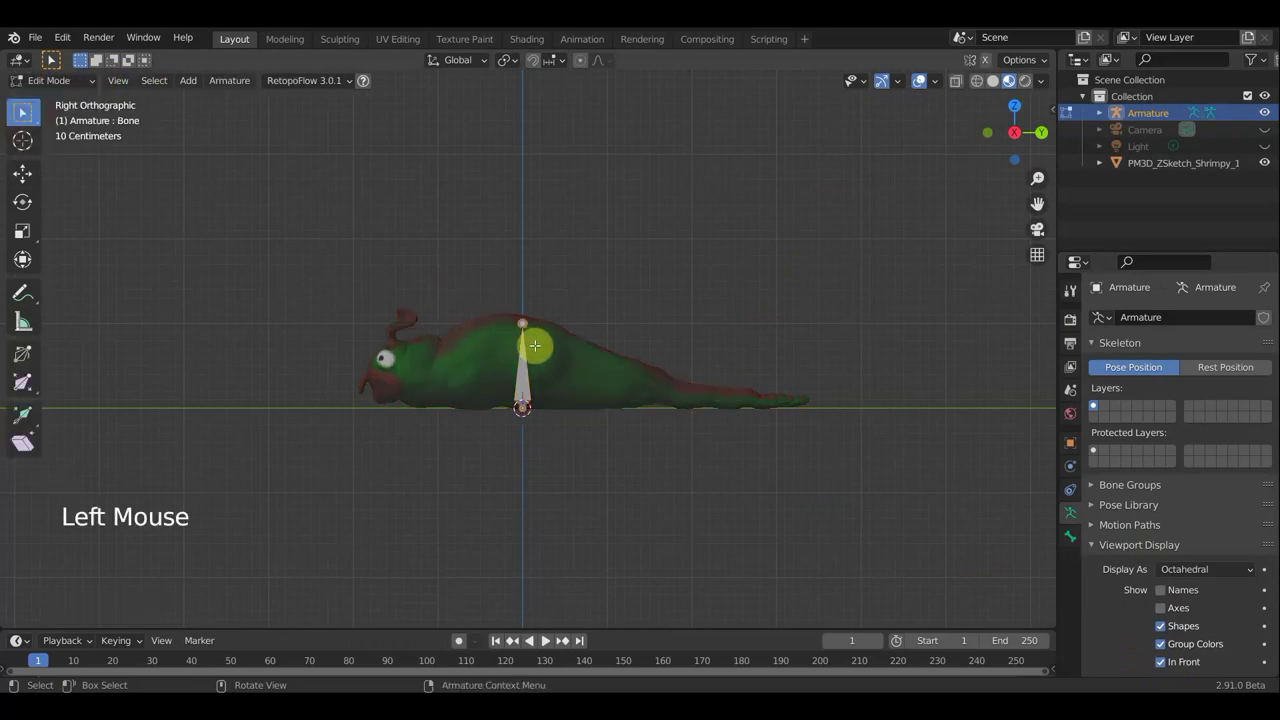
# Step: Rotate the first bone about -88° so it lies horizontally along the shrimp's body
pyautogui.press('r')
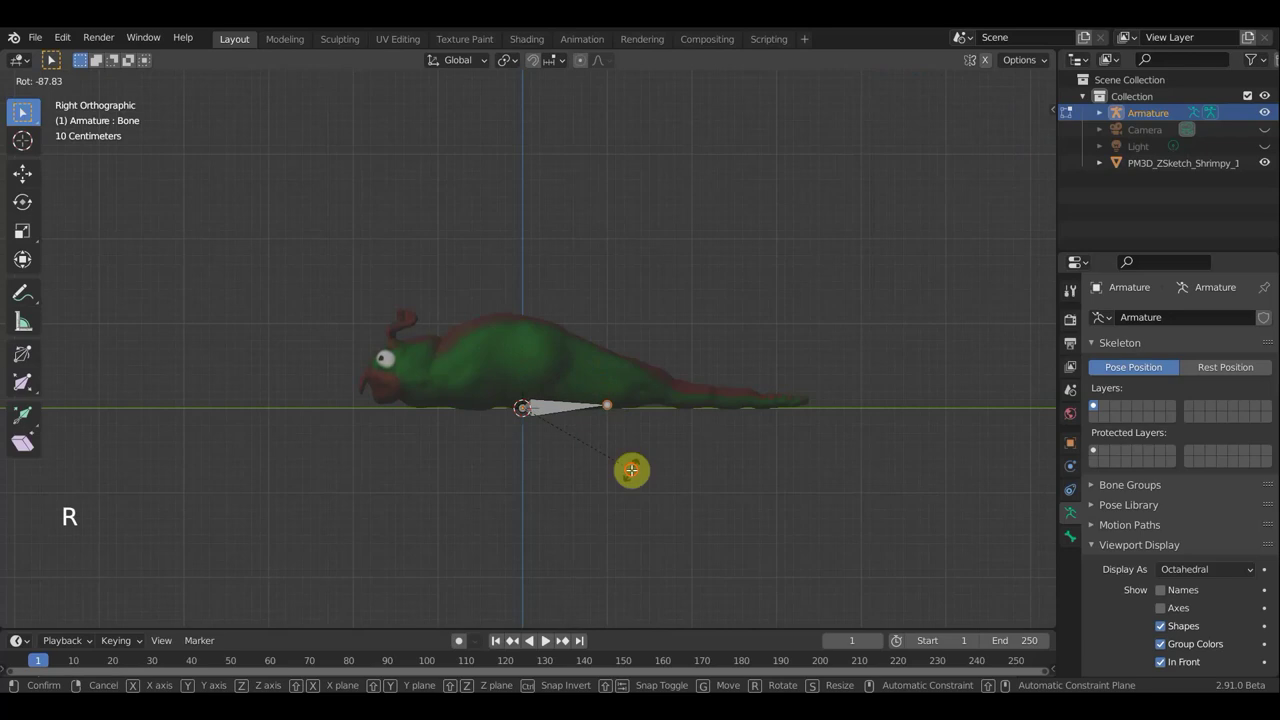
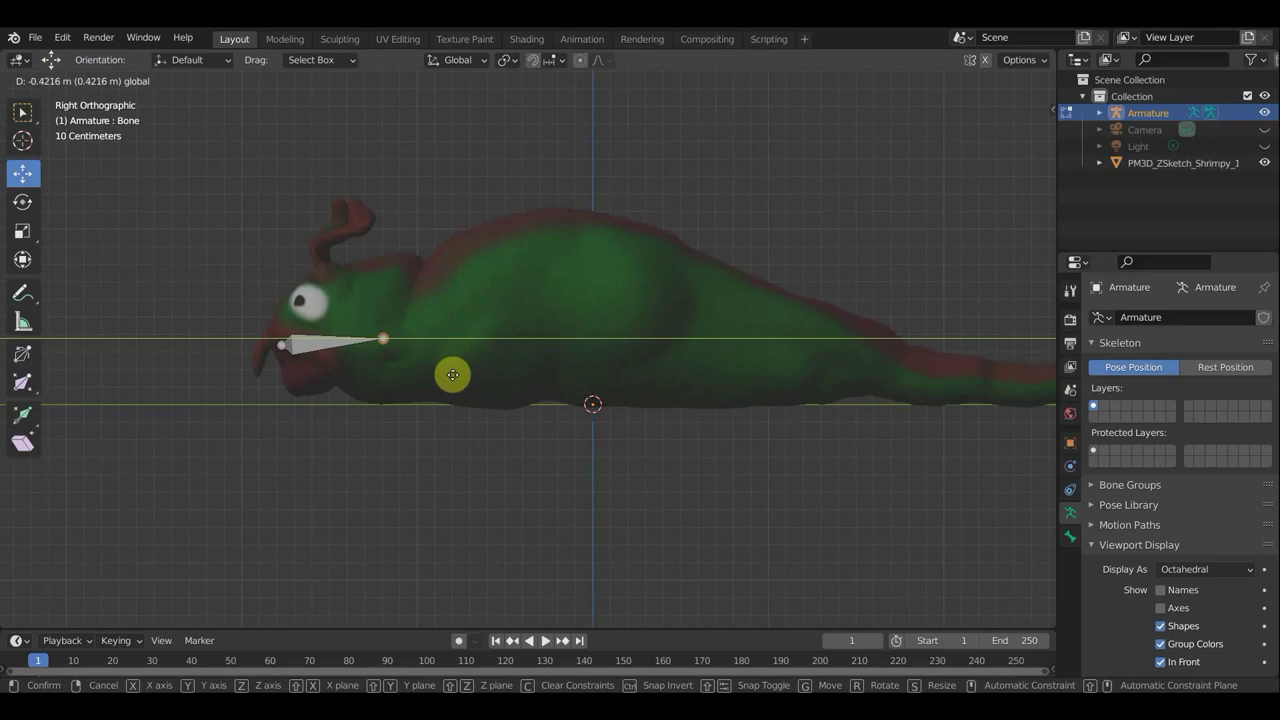
# Step: Extrude Bone.001 through Bone.004 along the body out to the tail tip
pyautogui.press('e')
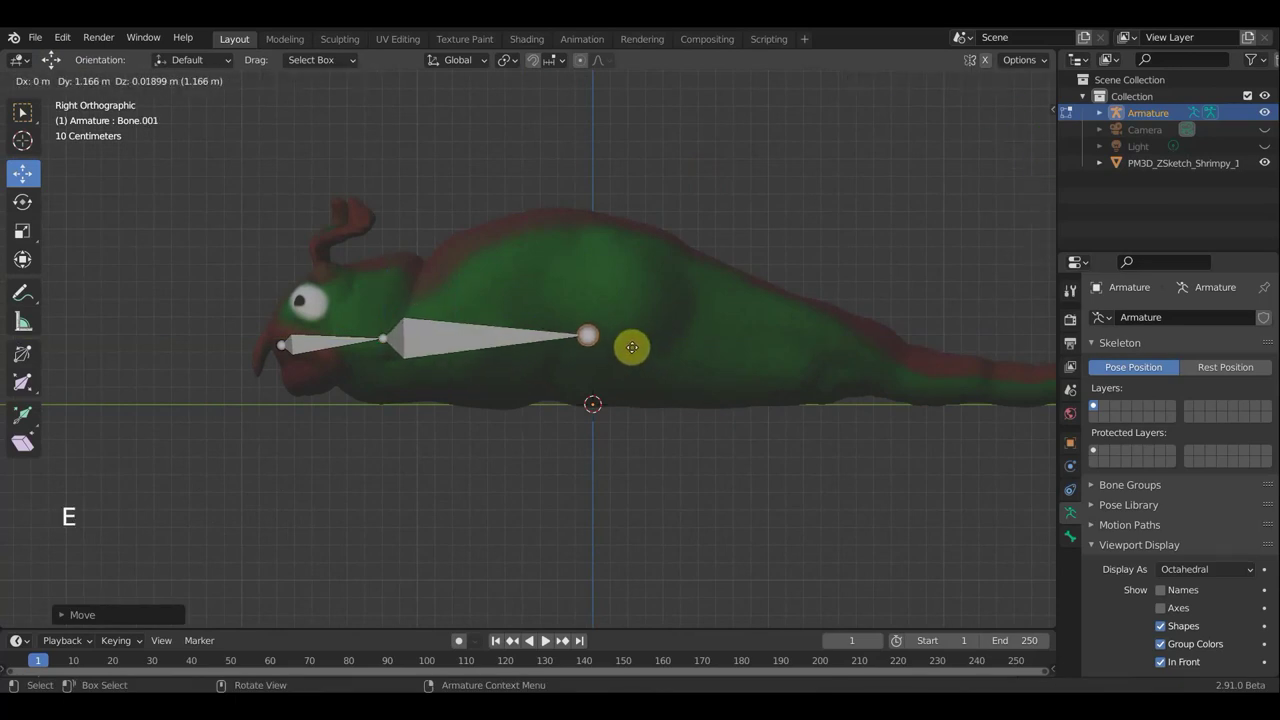
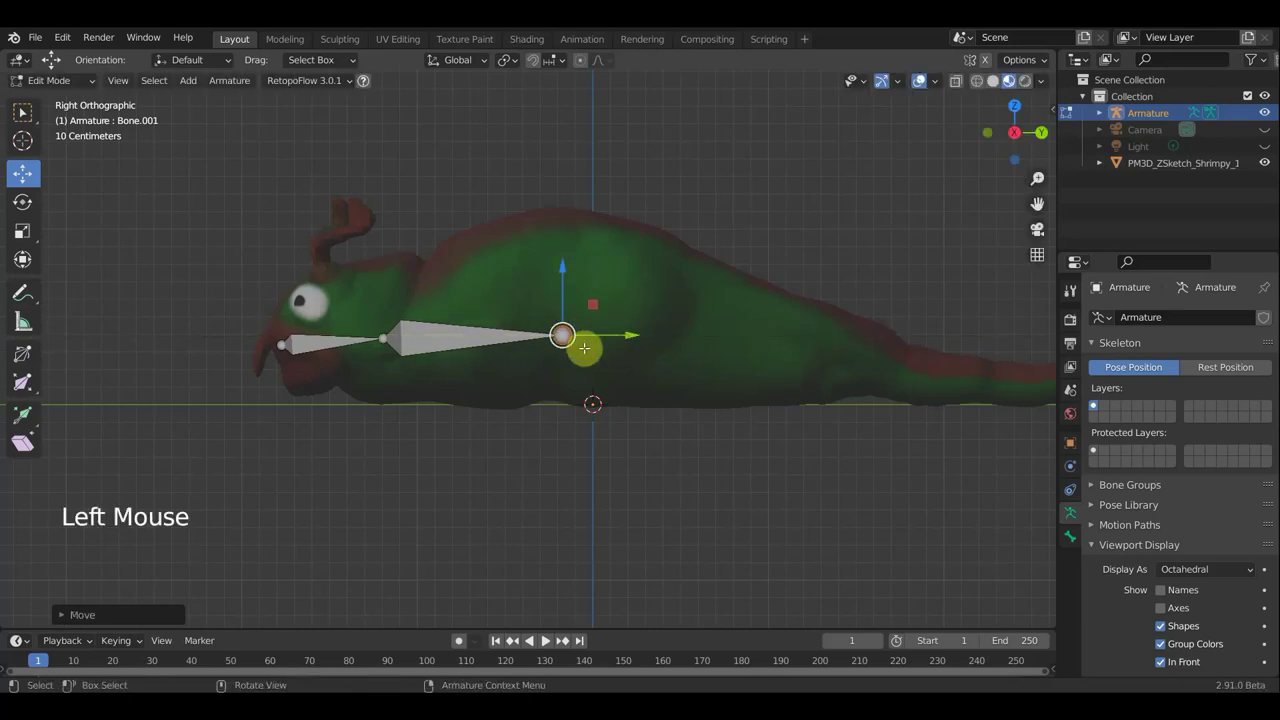
pyautogui.scroll(-3)
pyautogui.scroll(3)
pyautogui.press('e')
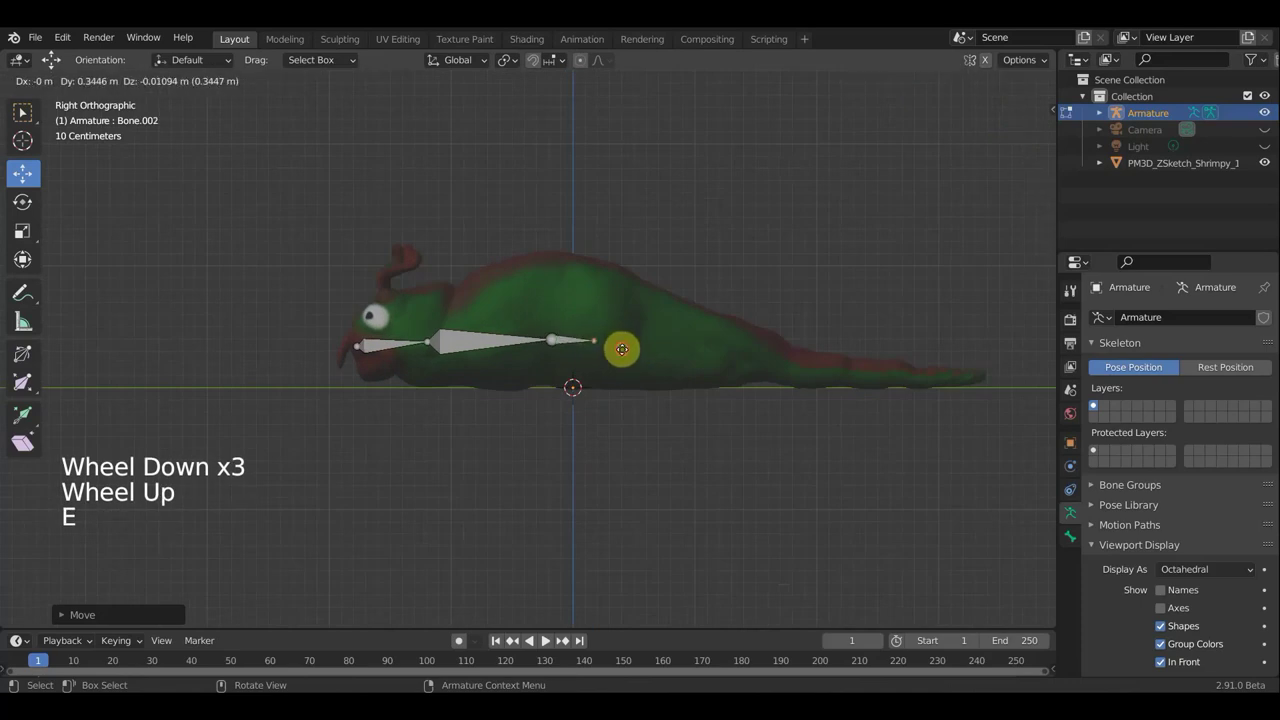
pyautogui.press('e')
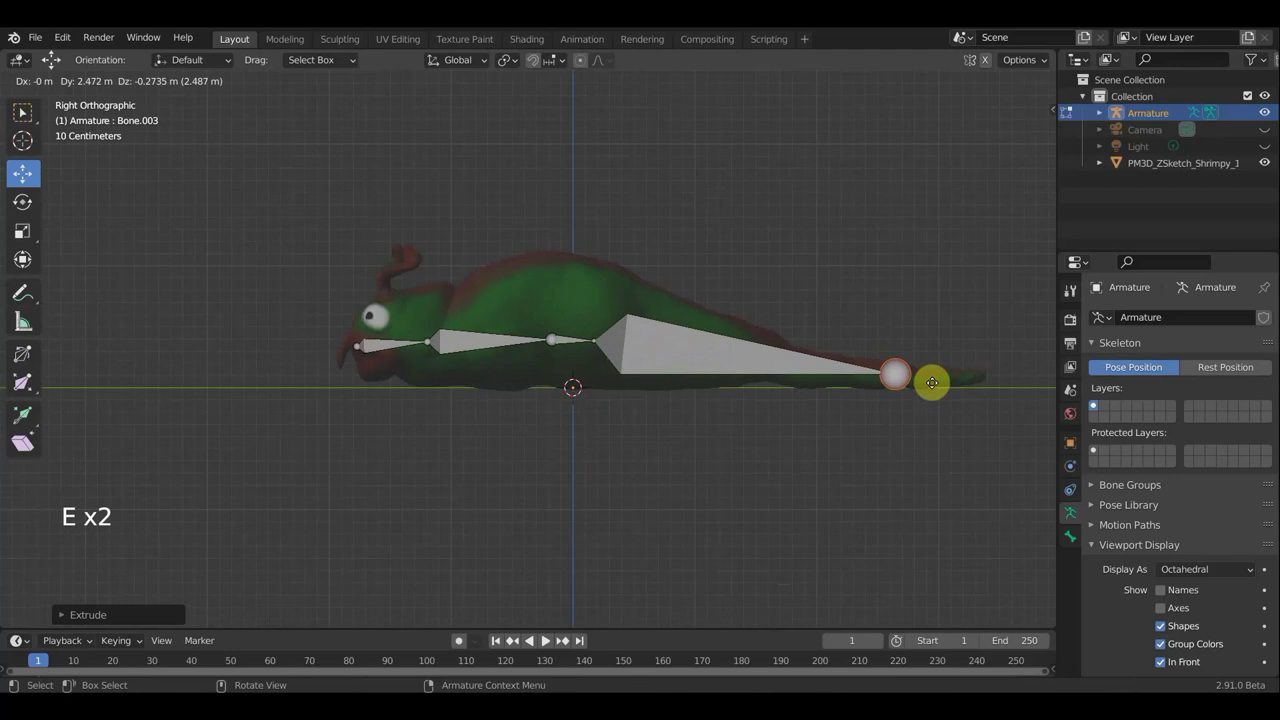
pyautogui.press('e')
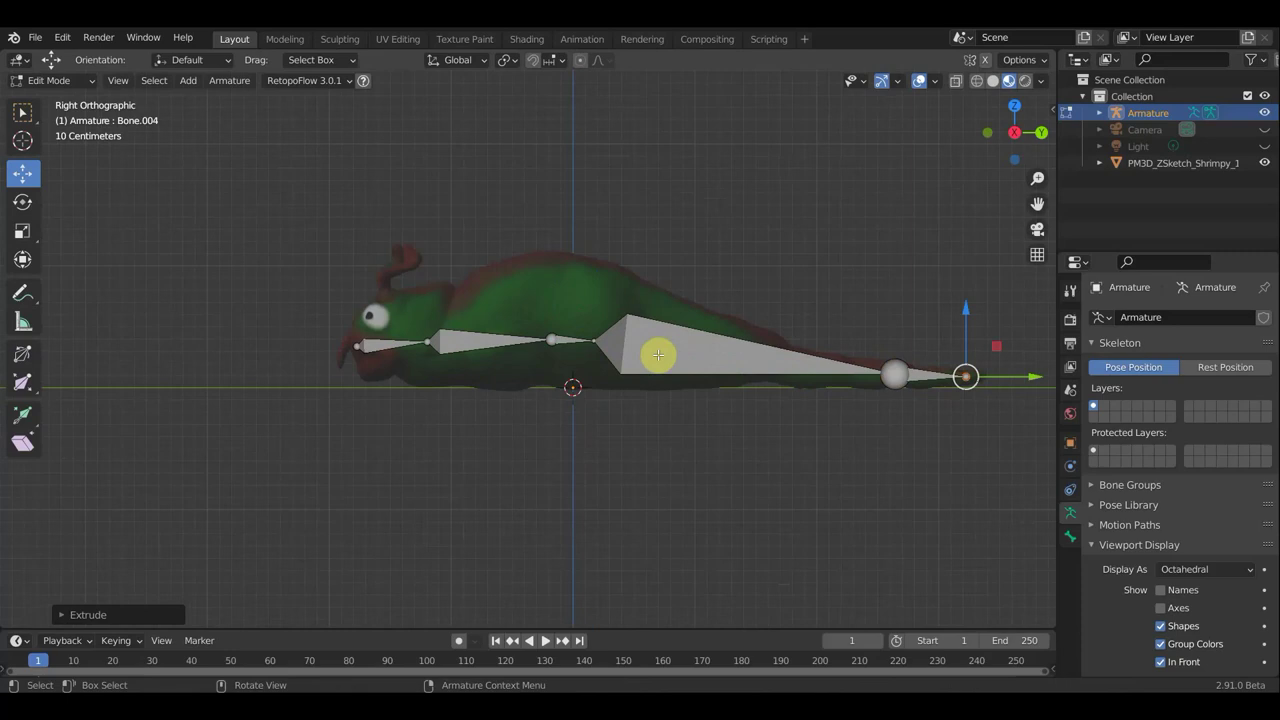
# Step: Change the armature's Display As from Octahedral to B-Bone
pyautogui.click(1202, 572)
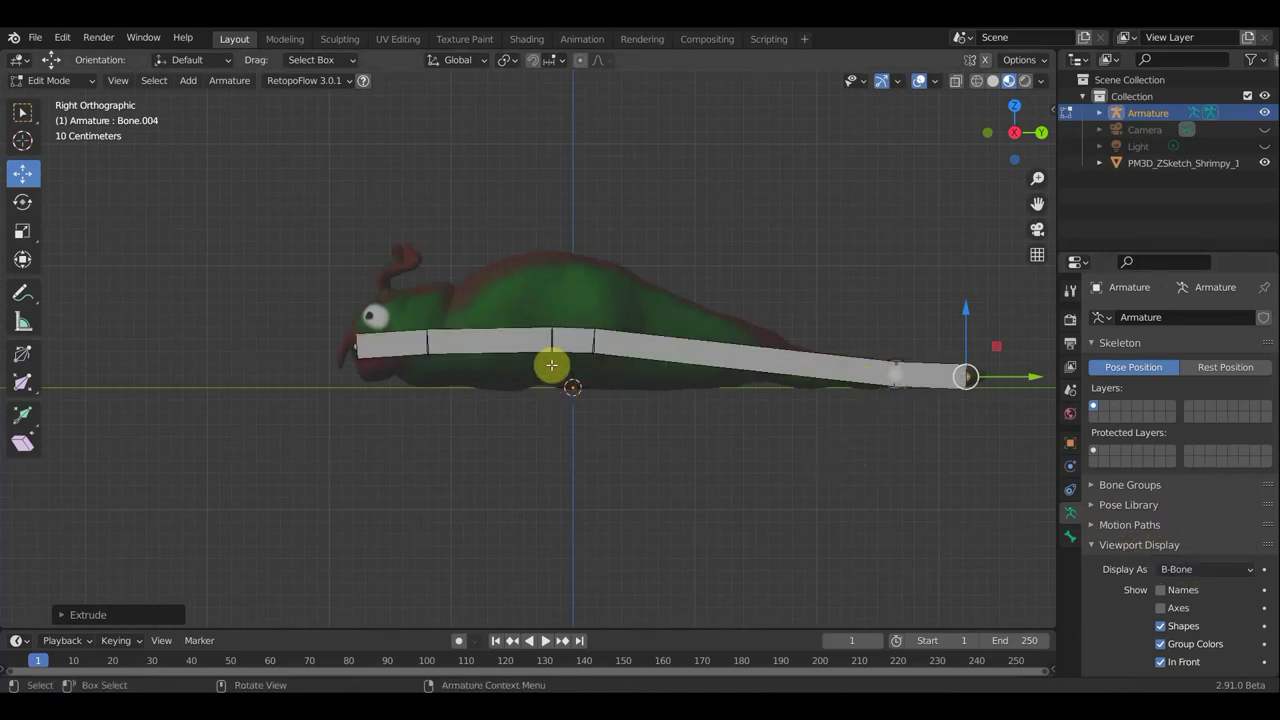
pyautogui.click(407, 345)
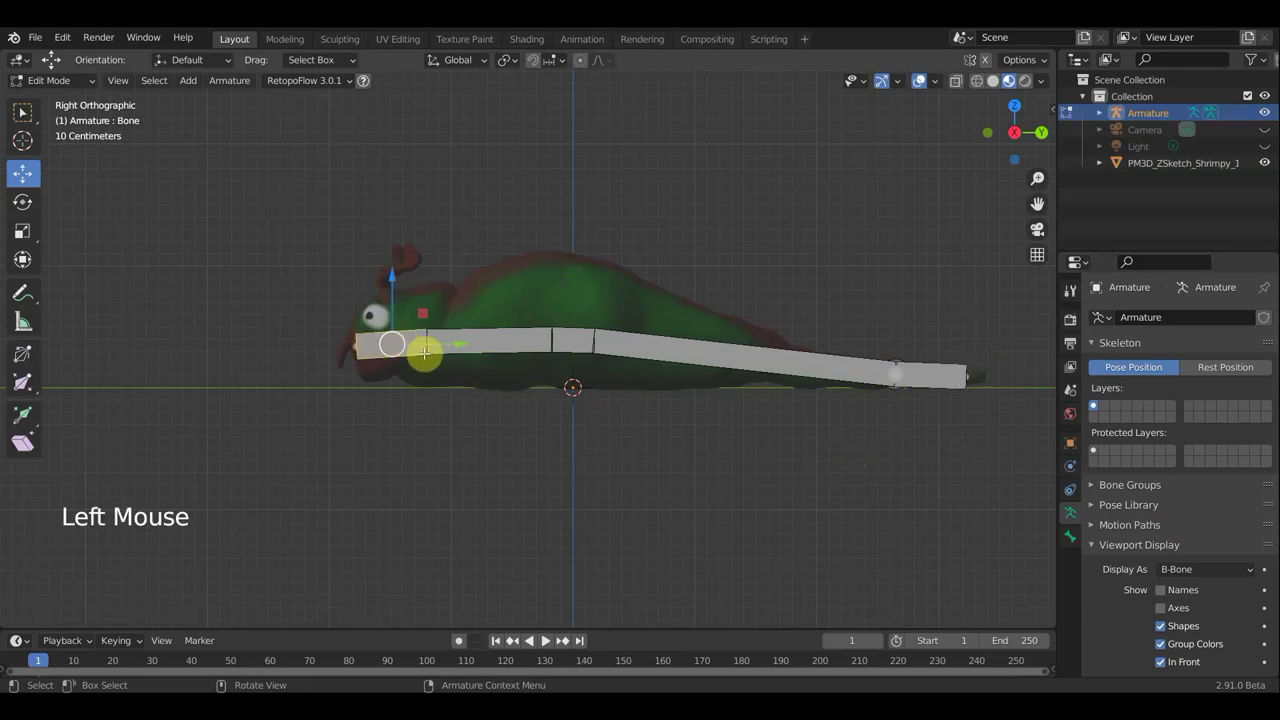
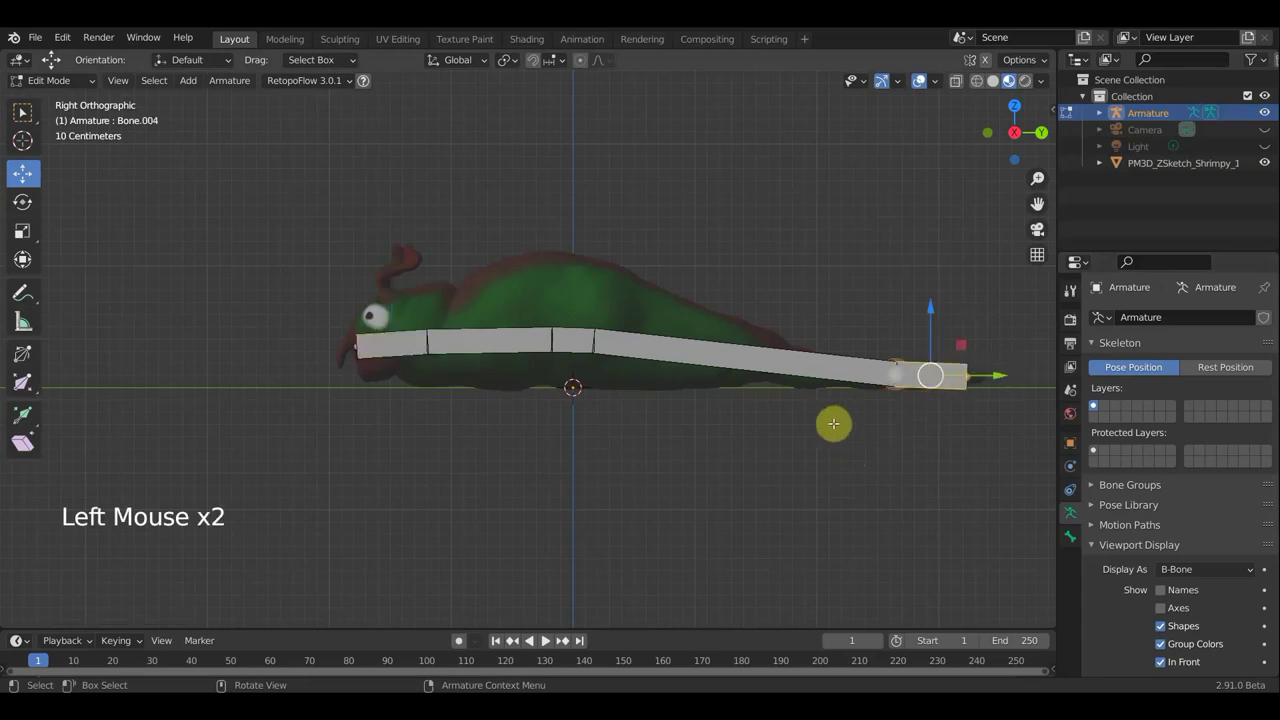
pyautogui.press('alt+p')
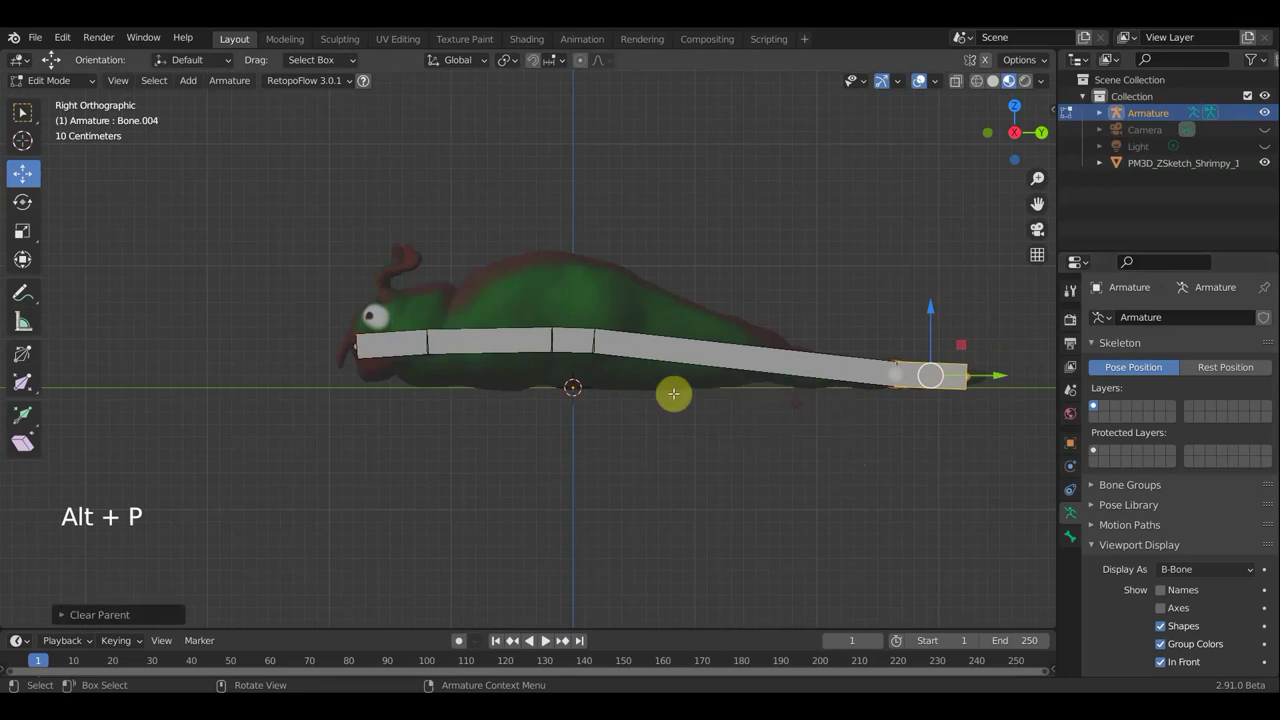
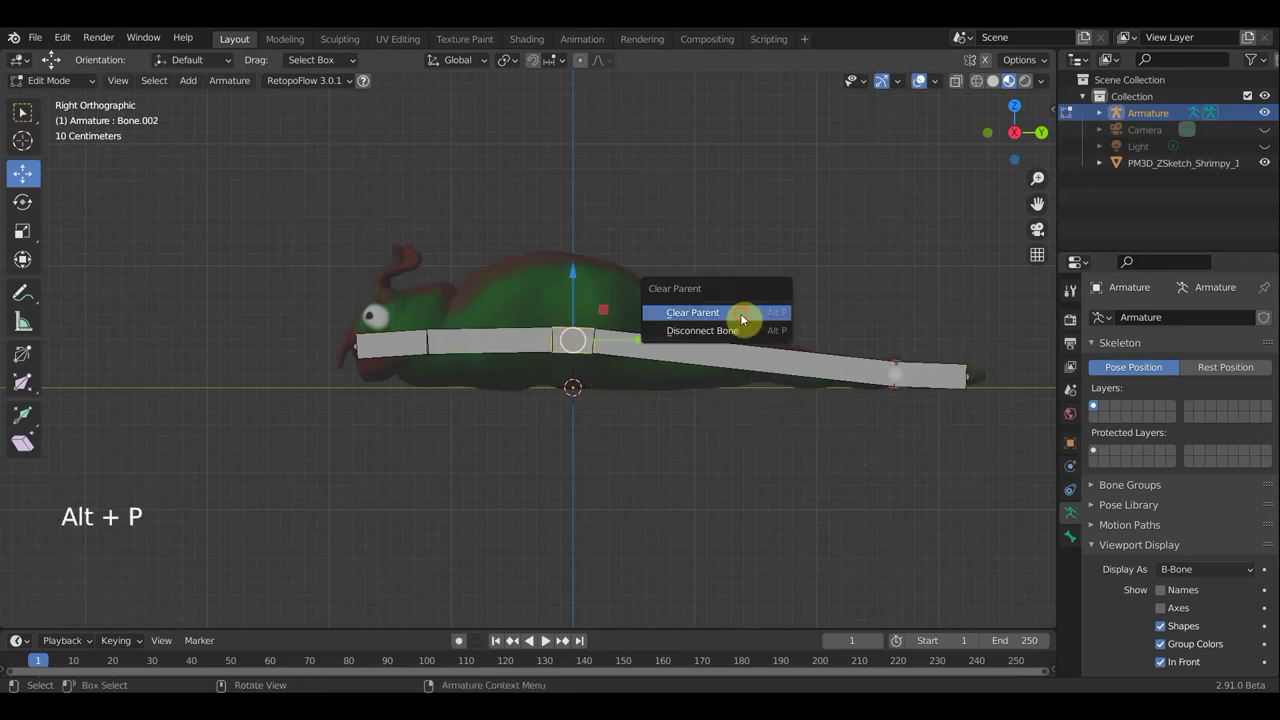
# Step: Bring up the clear-parent options for Bone.002 to disconnect the tip bone
pyautogui.press('alt+p')
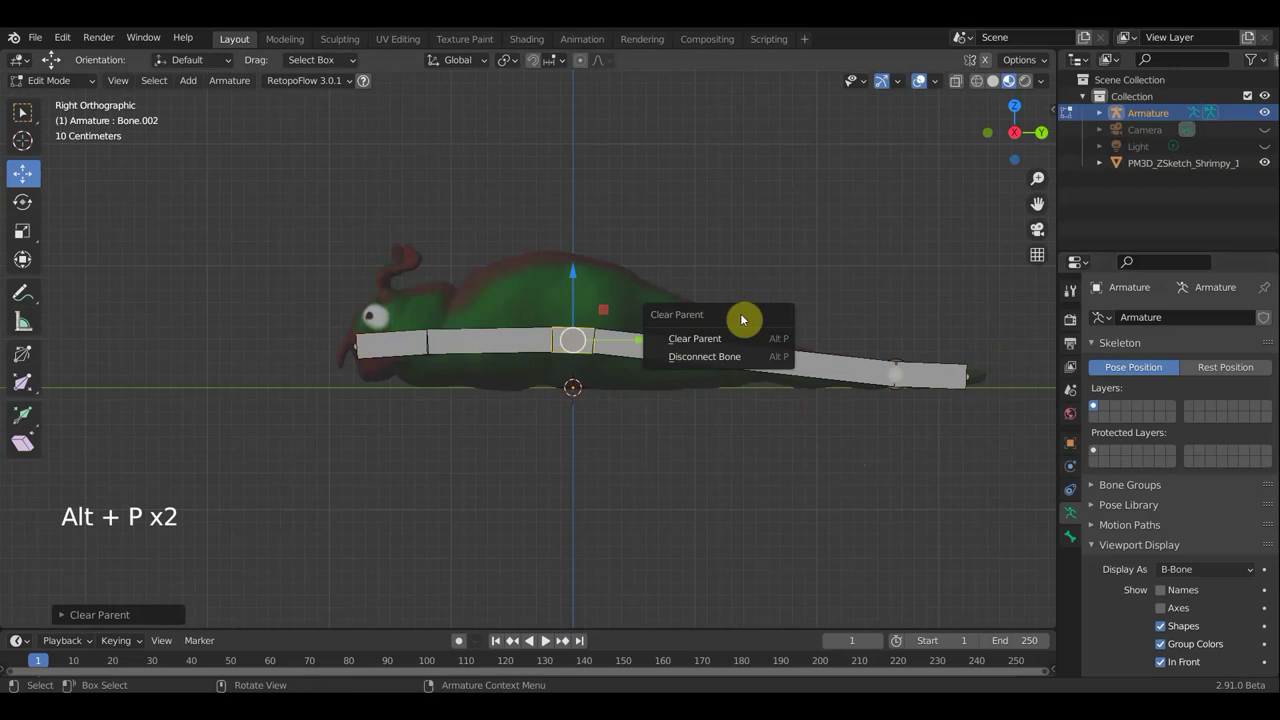
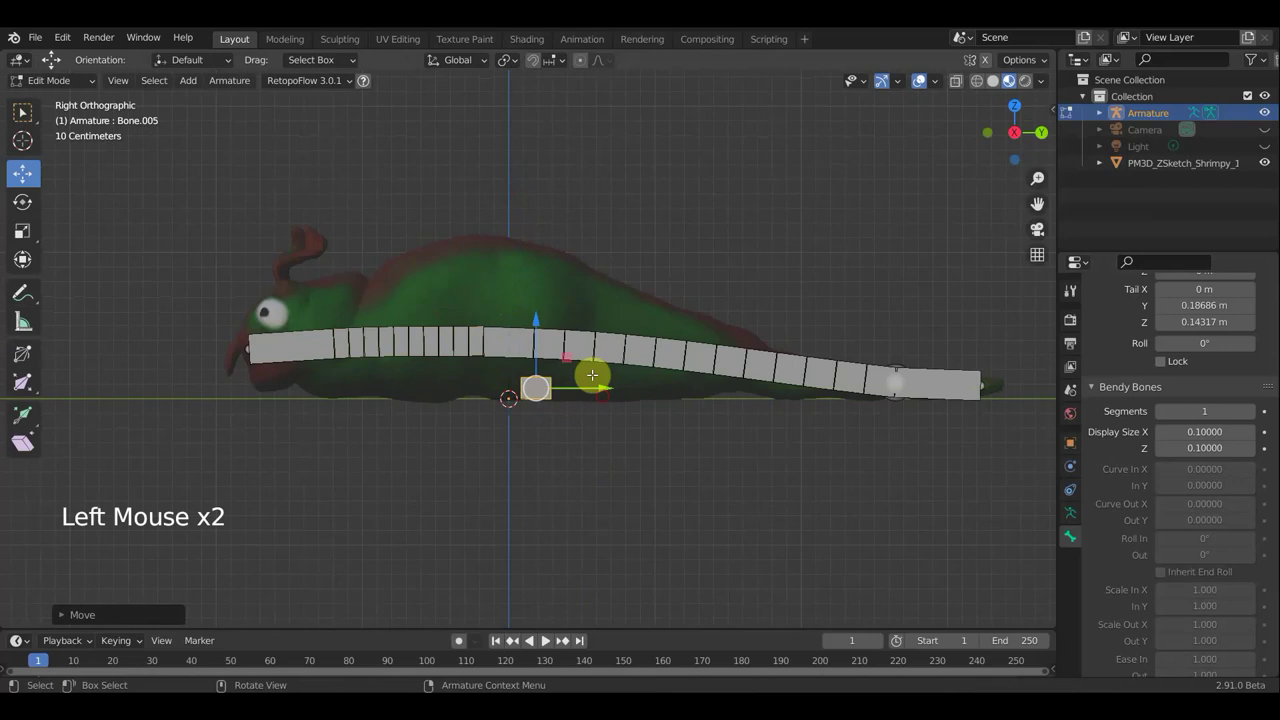
# Step: Lower Bone.005's tail end to Tail Z -0.11206 m and re-parent it to the chain
pyautogui.click(905, 383)
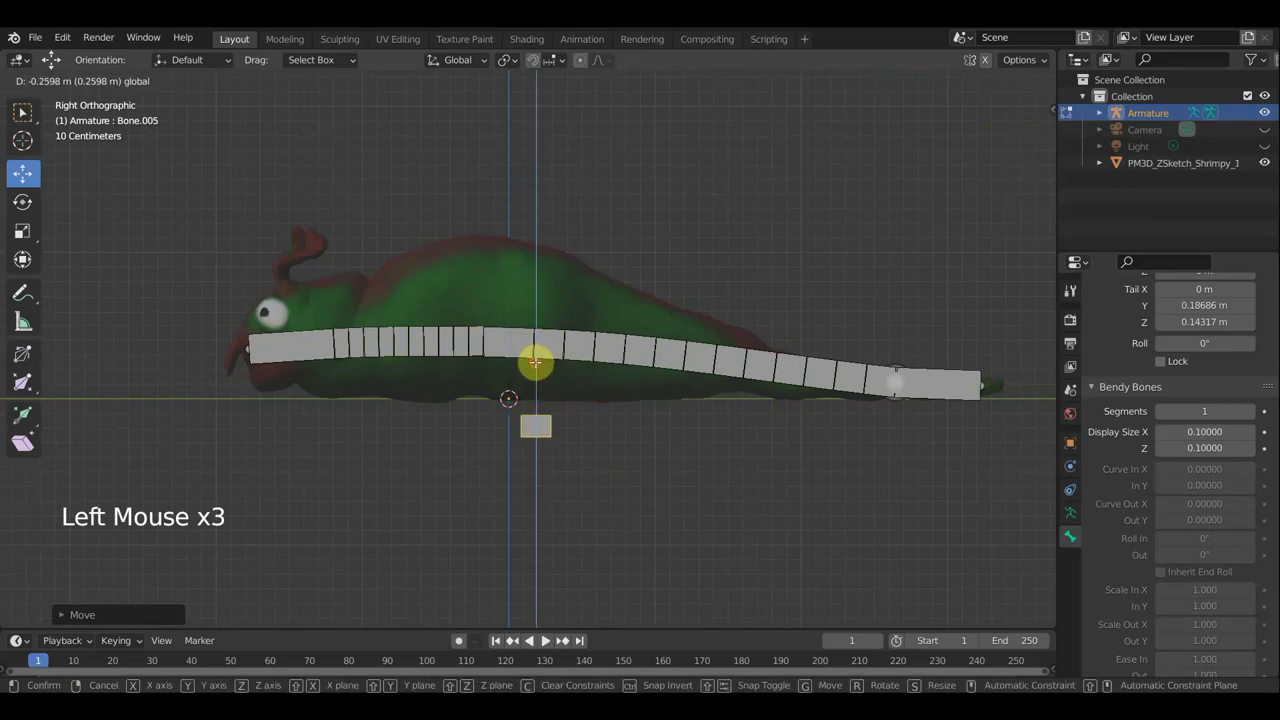
pyautogui.click(905, 383)
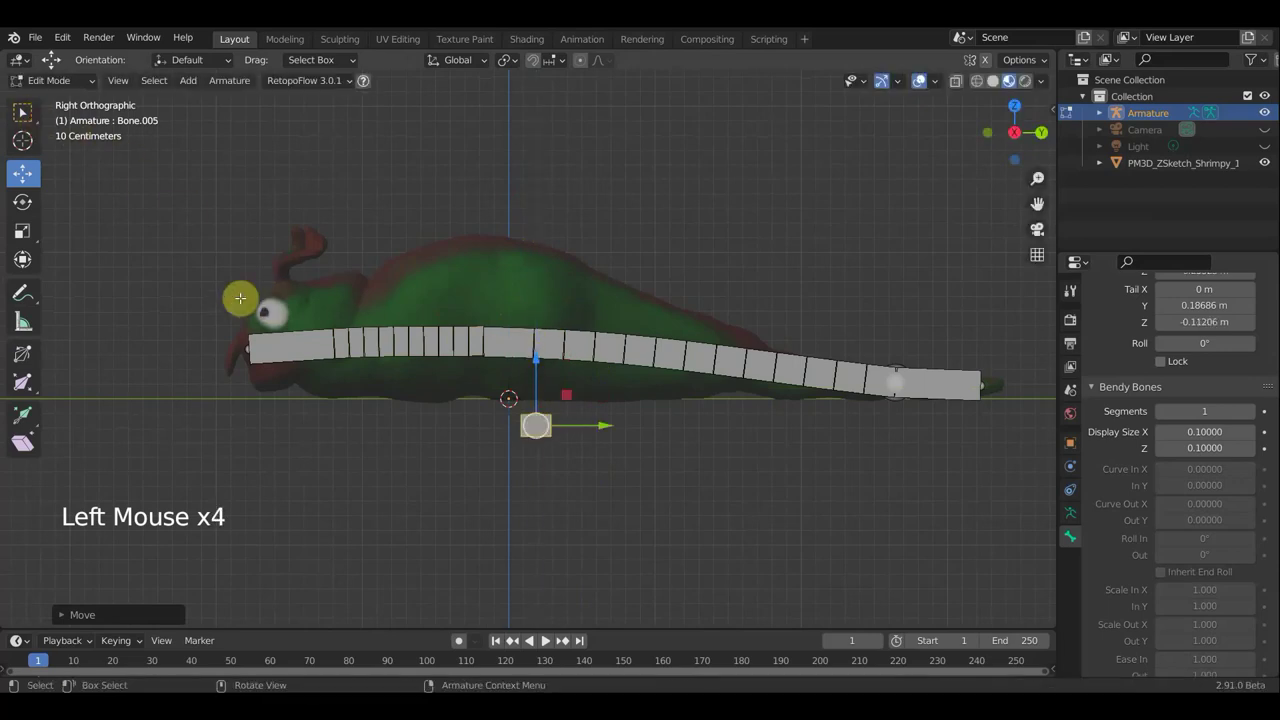
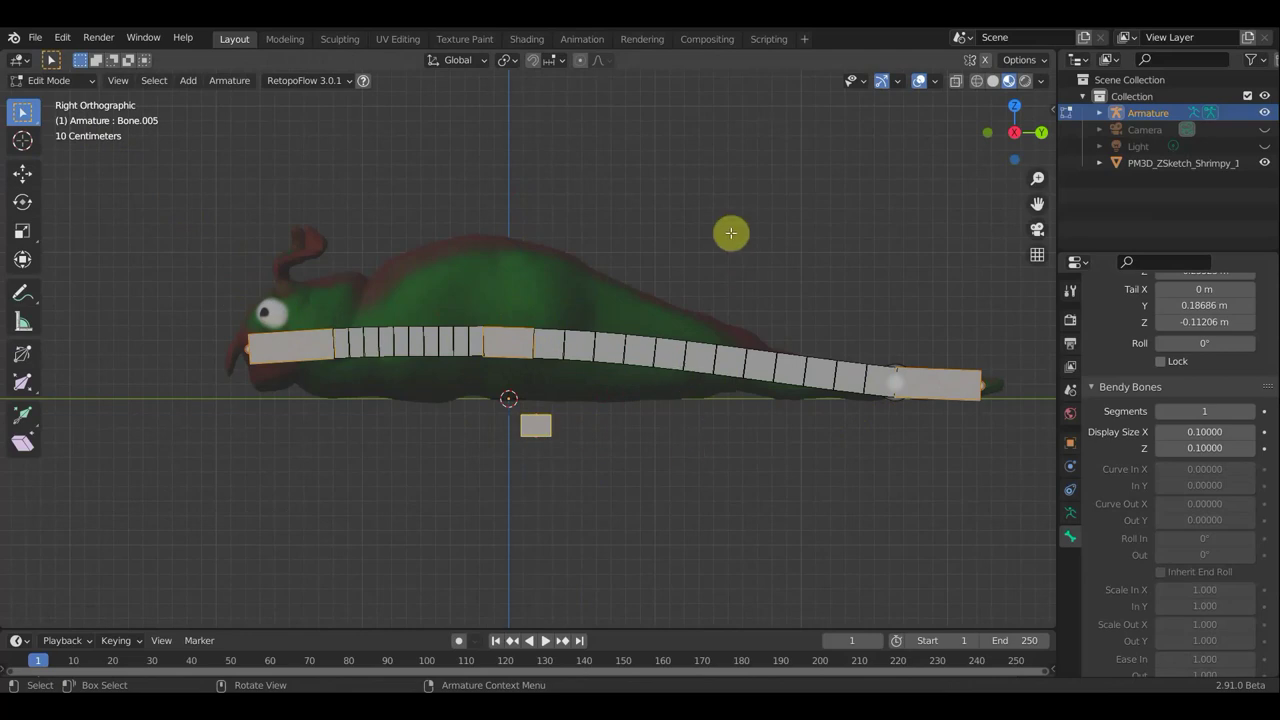
pyautogui.press('ctrl+p')
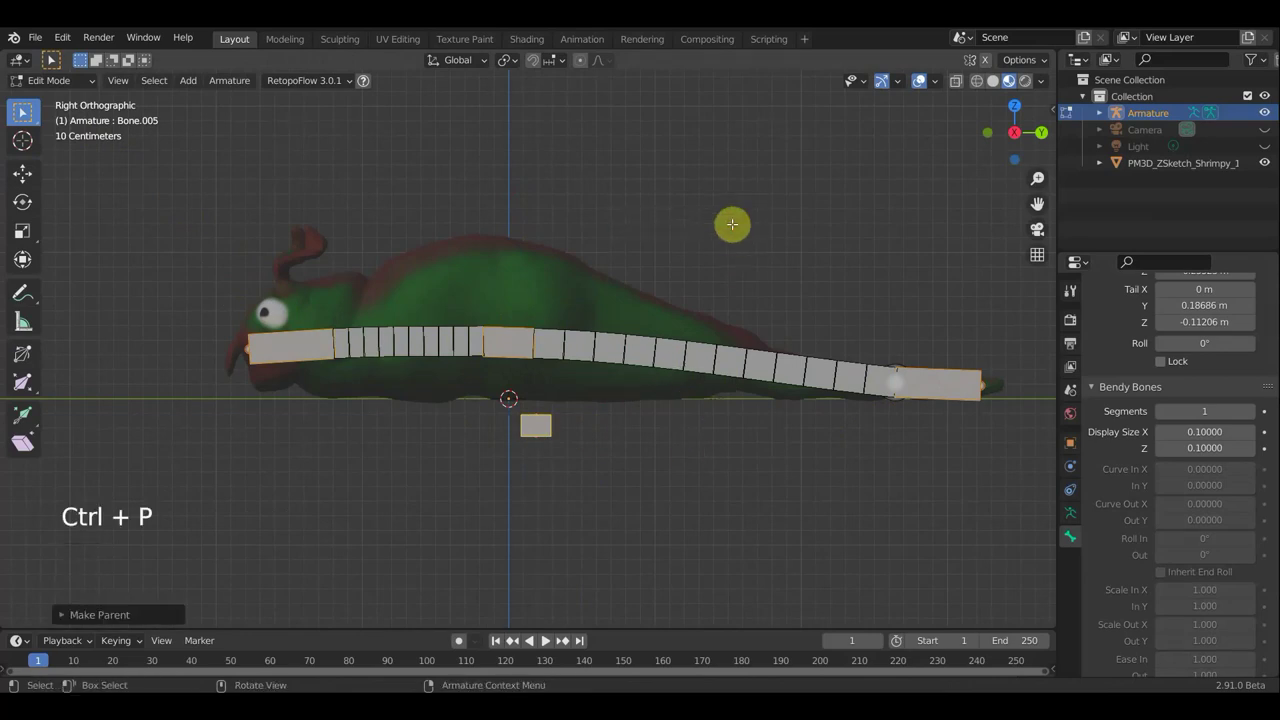
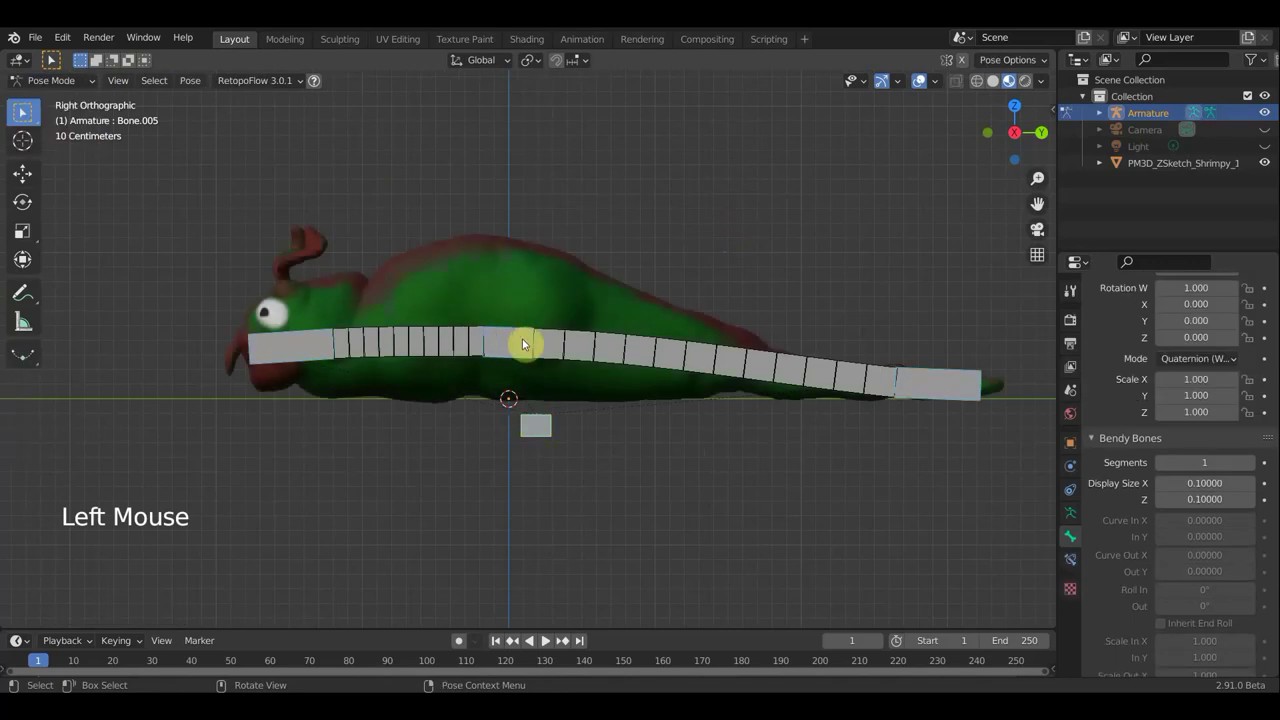
# Step: In Pose Mode, add a tracking constraint across the selected tail bones toward the tip bone
pyautogui.click(935, 385)
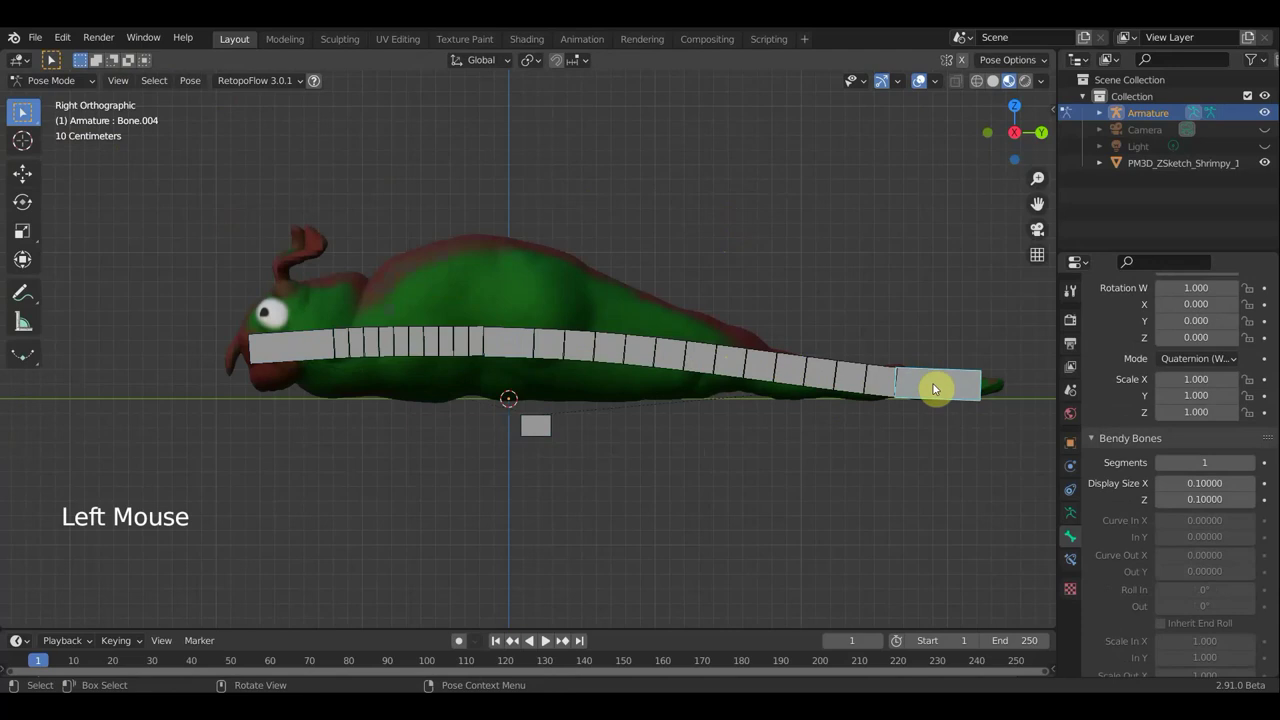
pyautogui.click(767, 368)
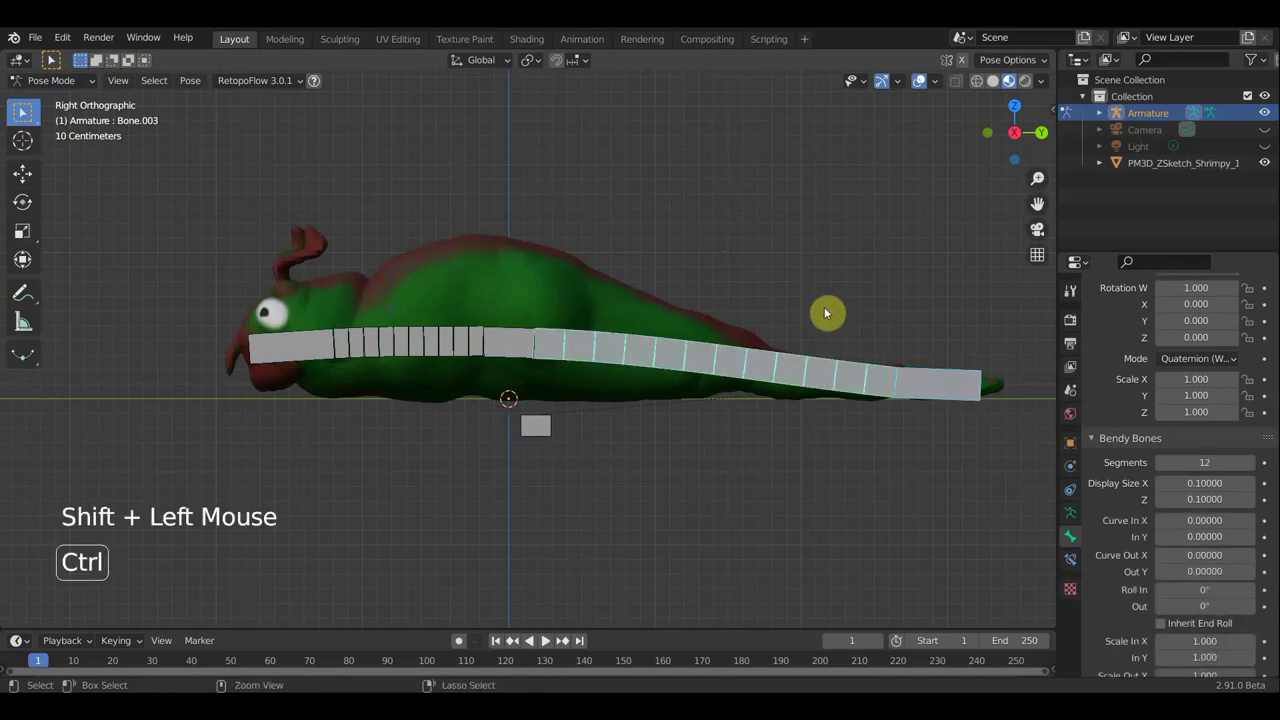
pyautogui.press('ctrl+shift+c')
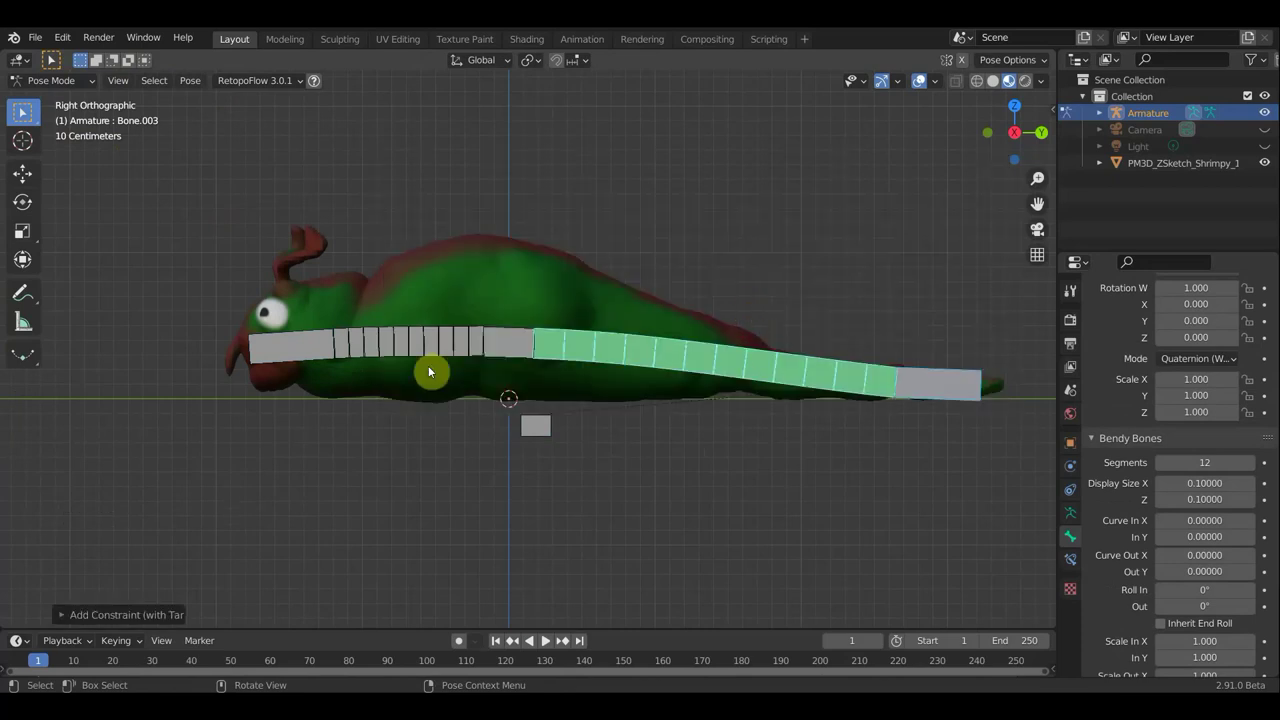
pyautogui.click(528, 342)
pyautogui.click(427, 341)
pyautogui.press('ctrl+shift+c')
pyautogui.scroll(-3)
pyautogui.scroll(-3)
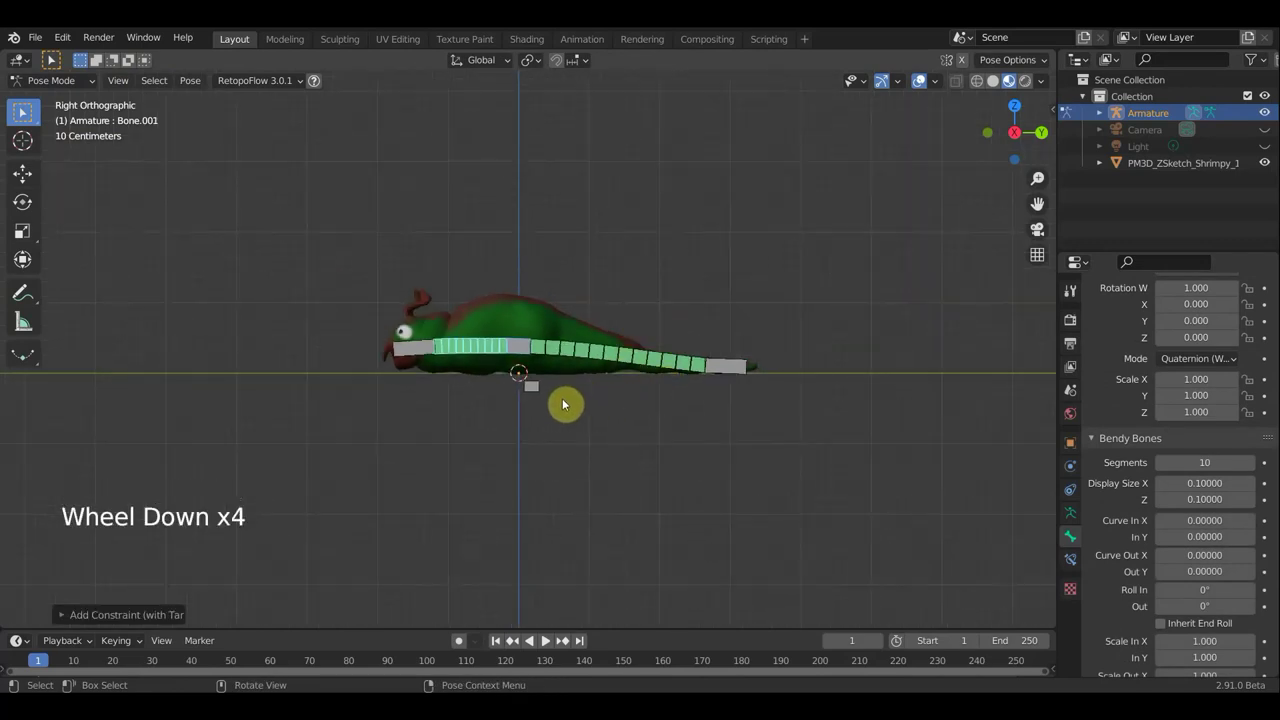
# Step: In Object Mode, parent the shrimp mesh to the armature with automatic weights
pyautogui.click(63, 82)
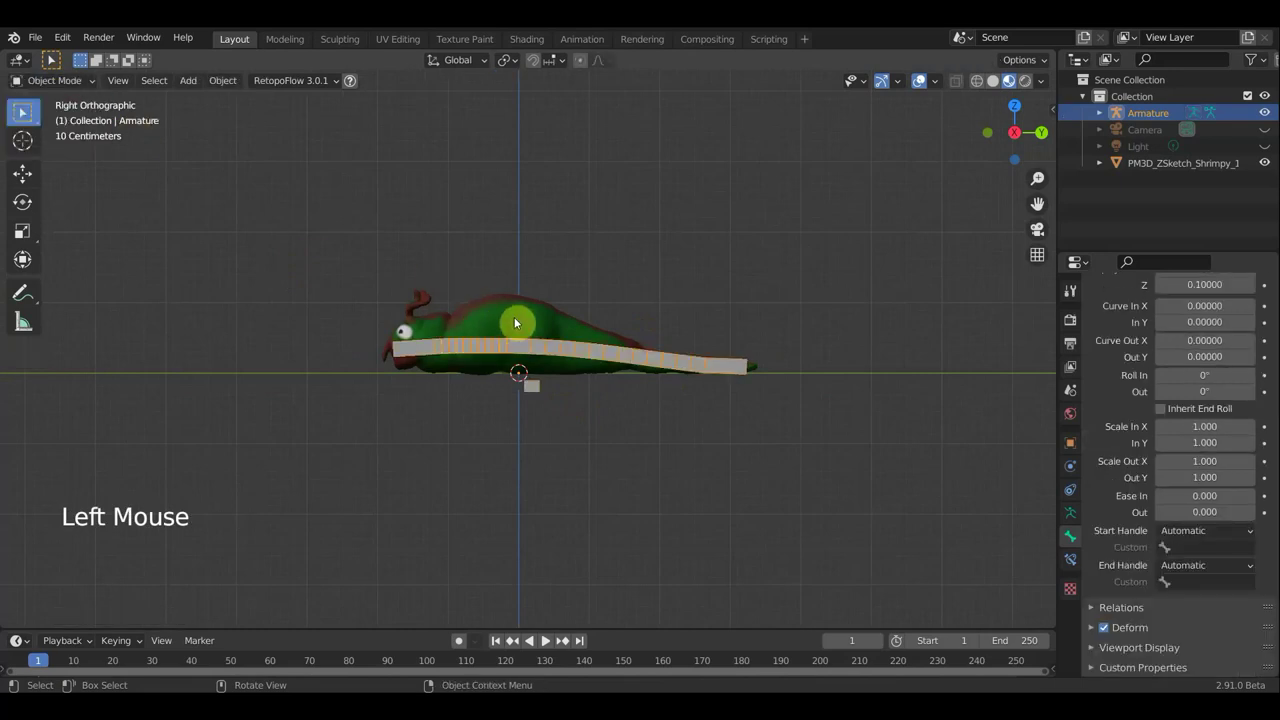
pyautogui.click(541, 350)
pyautogui.press('ctrl+p')
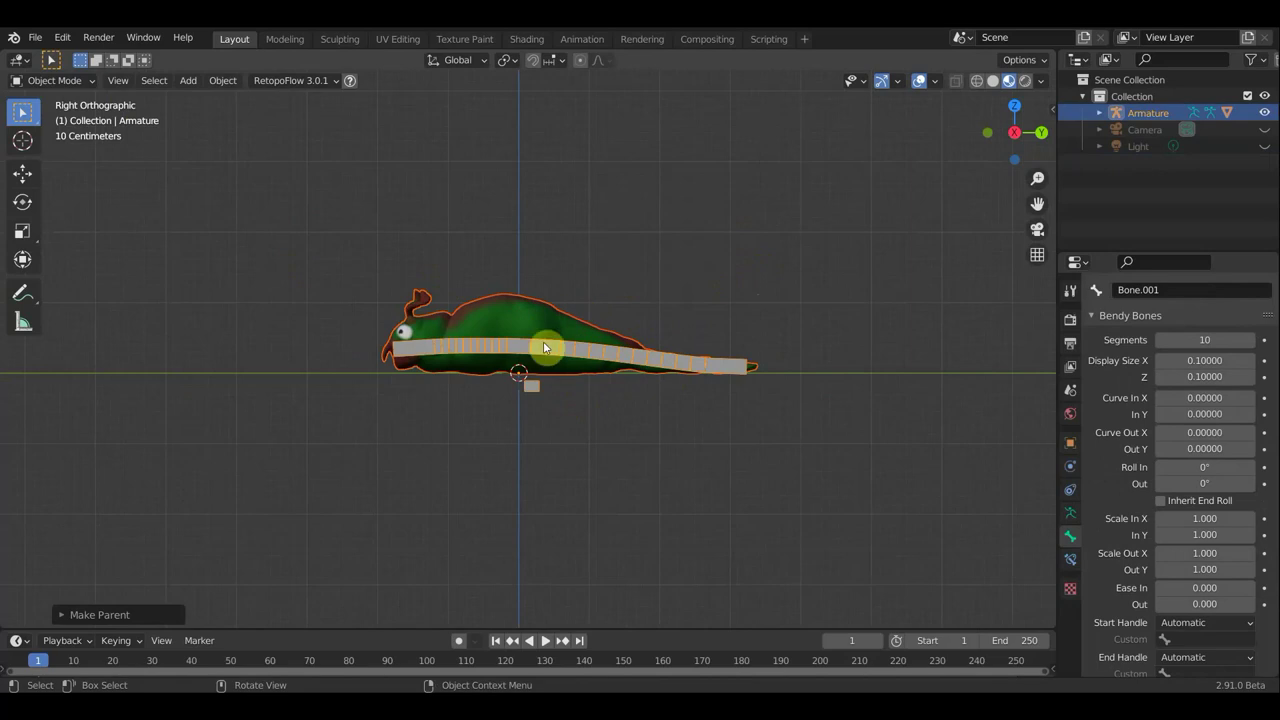
pyautogui.click(547, 350)
pyautogui.click(549, 349)
# Step: Switch the armature back to Pose Mode
pyautogui.click(62, 81)
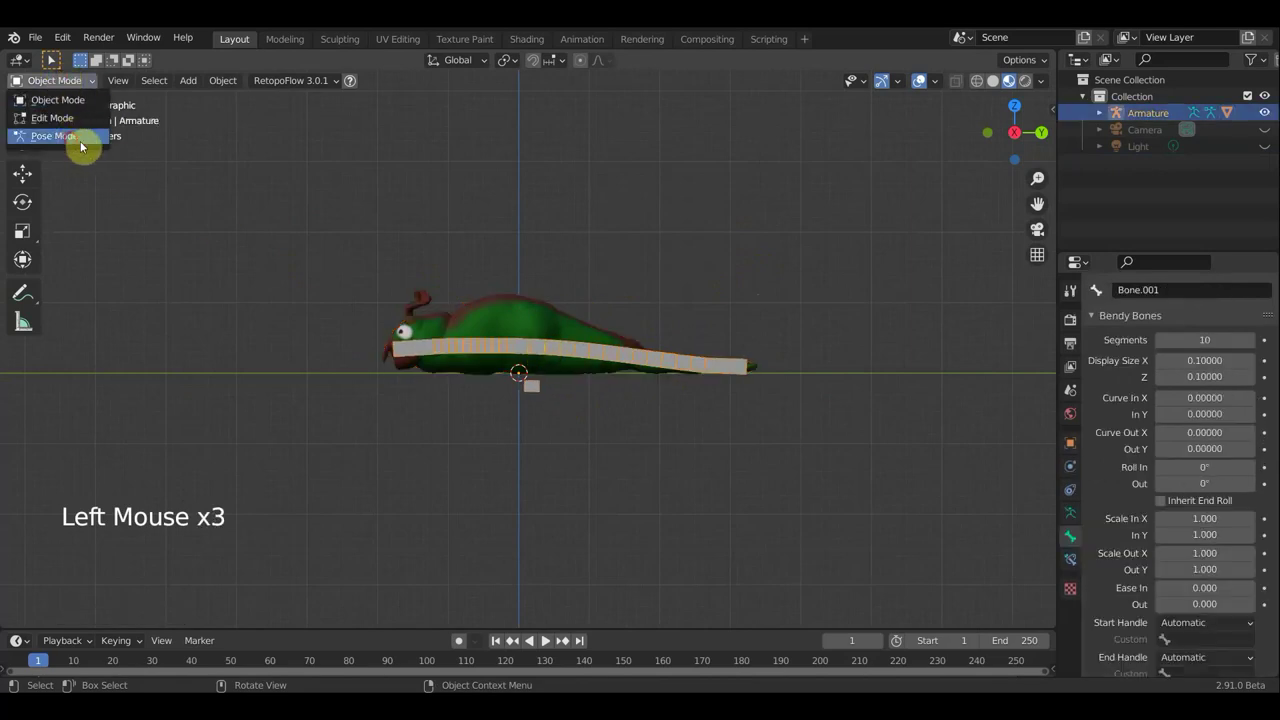
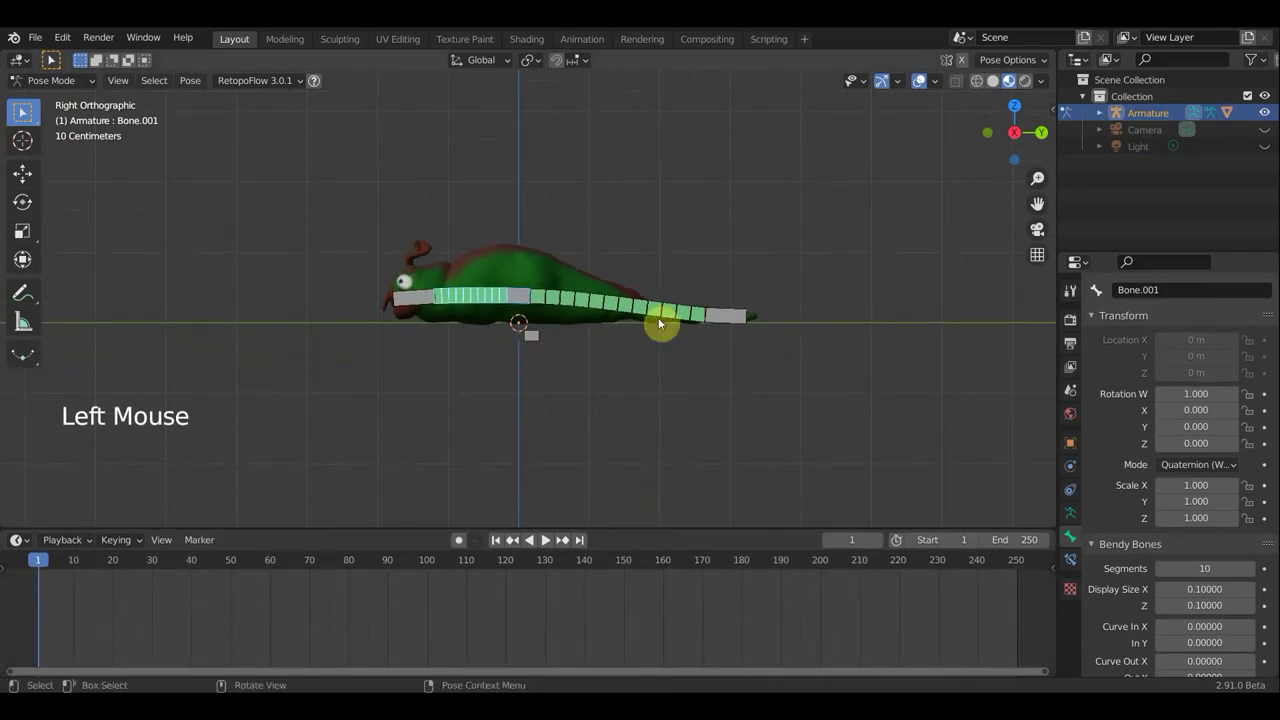
# Step: Keyframe all tail bones at frame 1 and bring the timeline's early frames into view
pyautogui.press('a')
pyautogui.press('i')
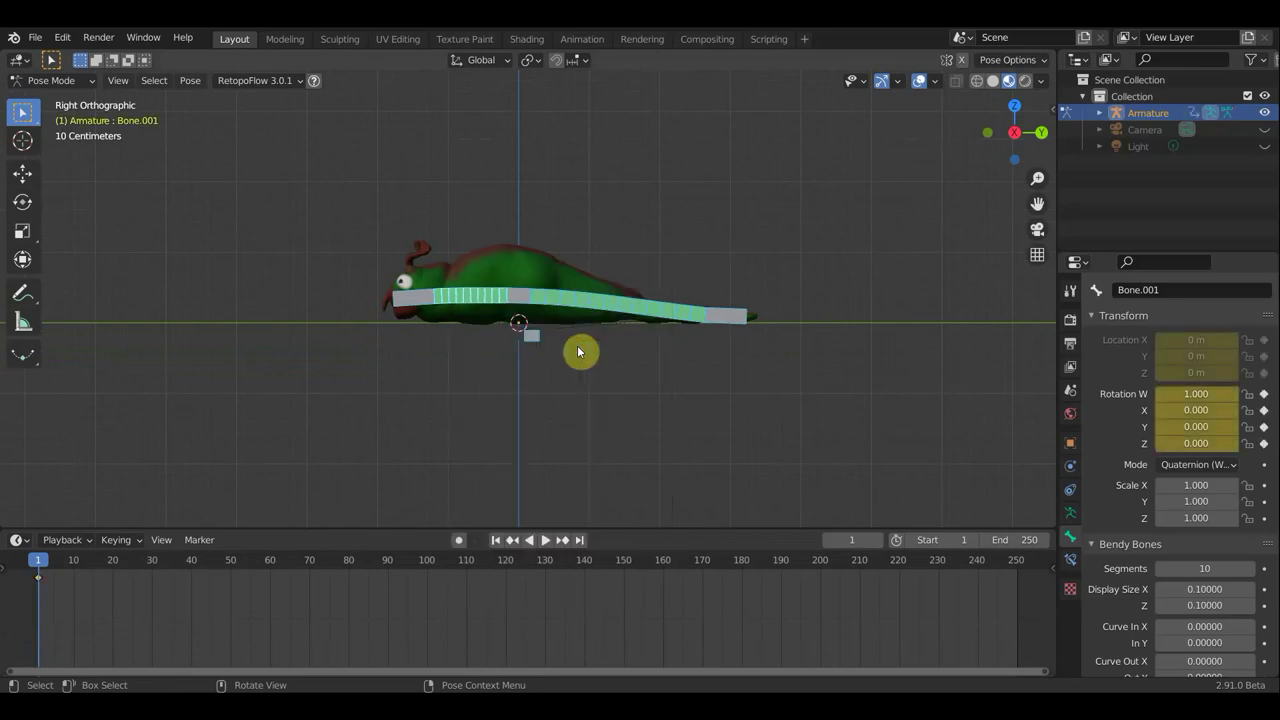
pyautogui.scroll(3)
pyautogui.scroll(3)
pyautogui.middleClick(89, 600)
pyautogui.scroll(3)
pyautogui.middleClick(97, 585)
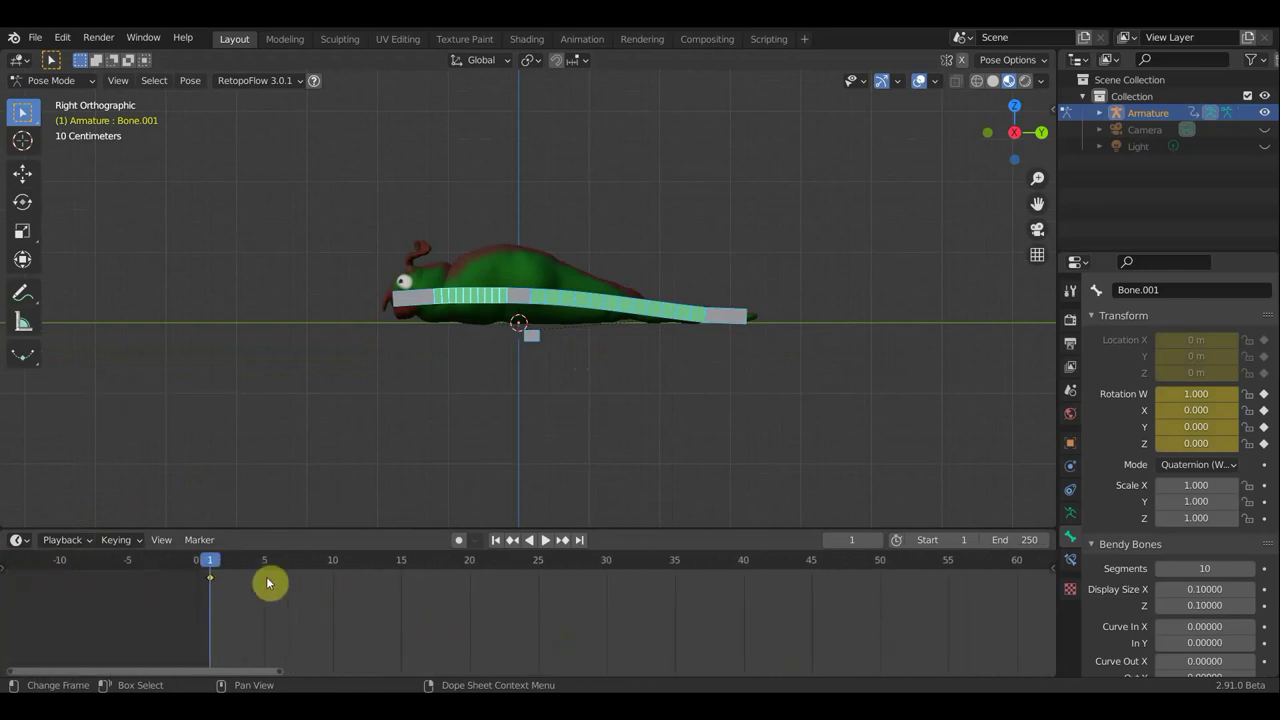
# Step: At frame 5, lift Bone.002 and move Bone.004 so the tail arches high
pyautogui.click(261, 573)
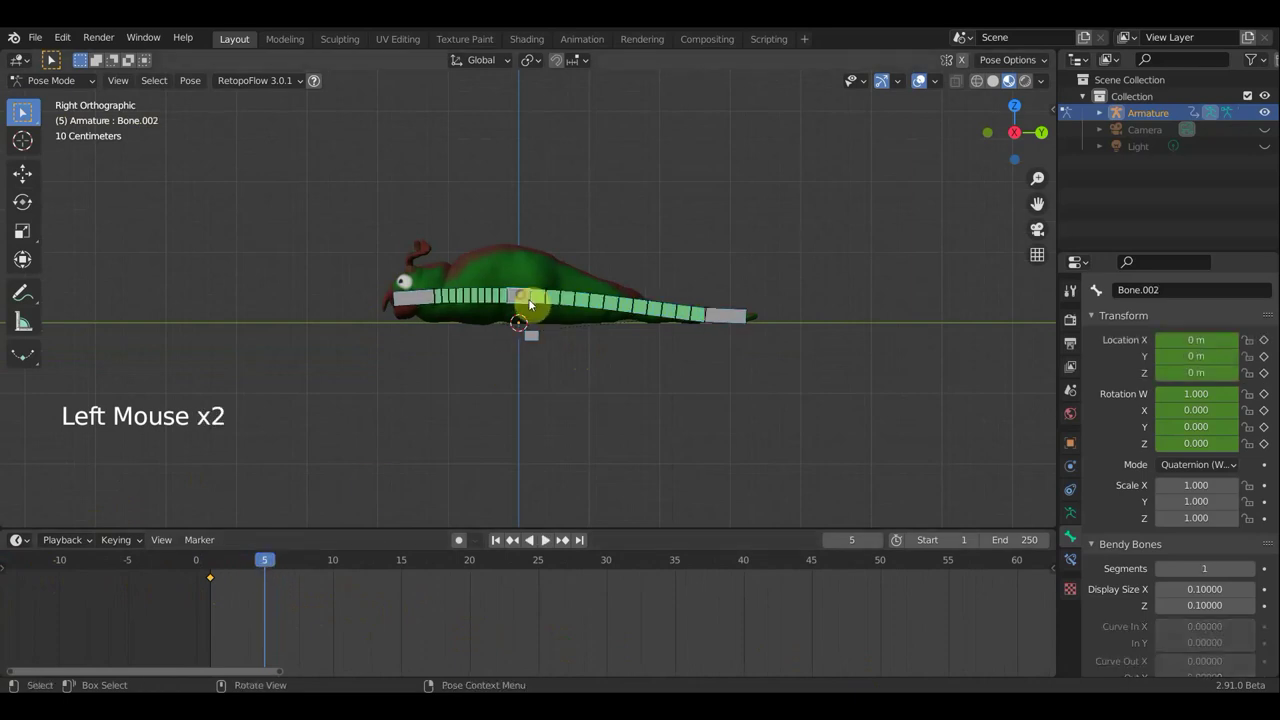
pyautogui.press('g')
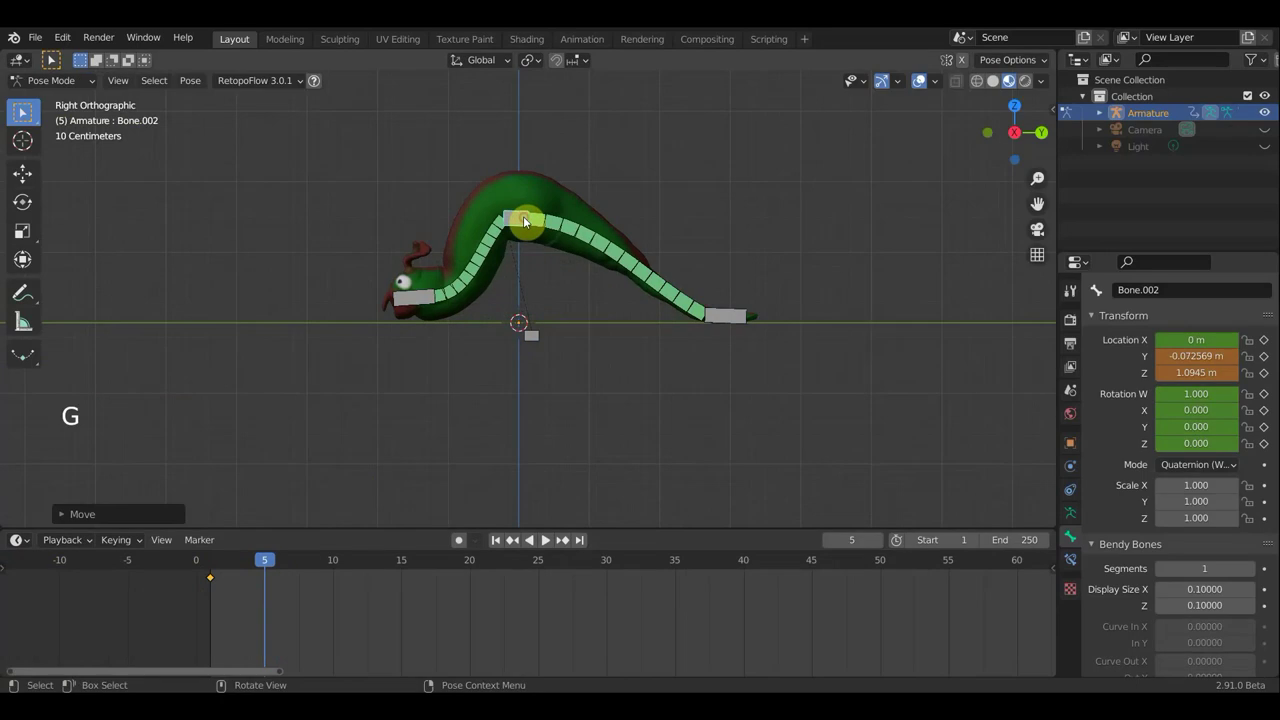
pyautogui.press('r')
pyautogui.click(738, 317)
pyautogui.press('g')
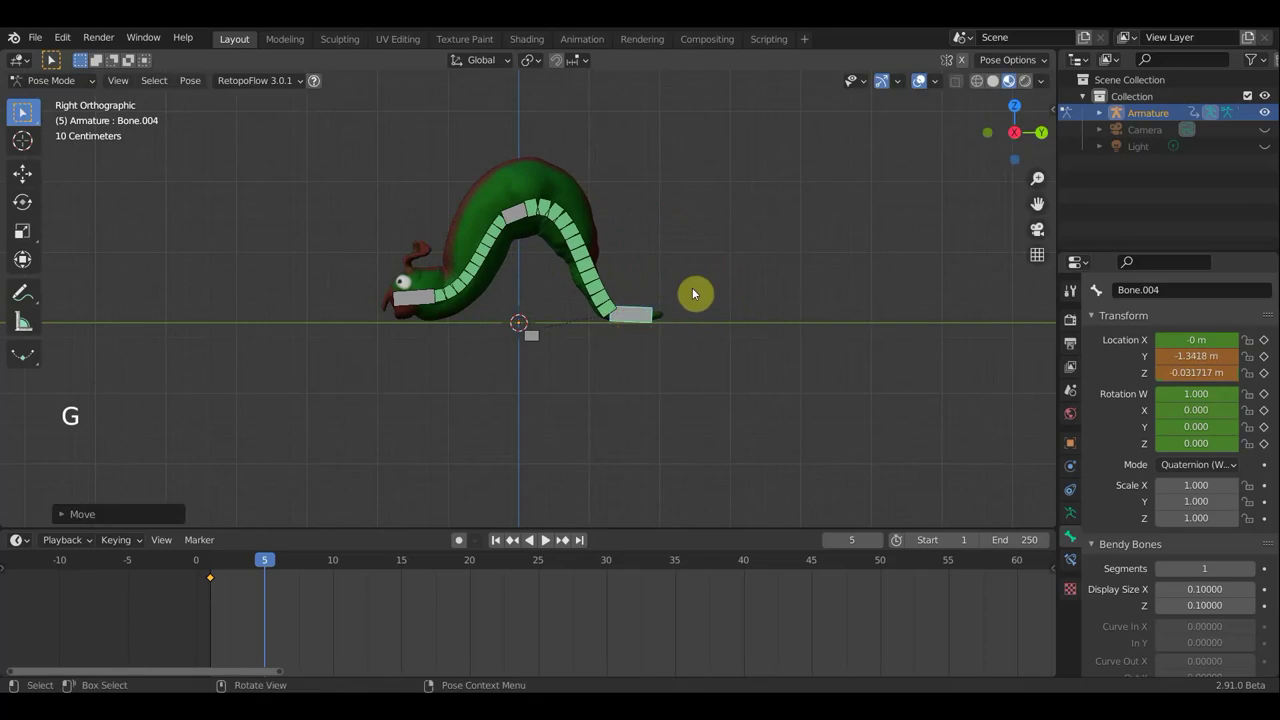
# Step: Keyframe Location & Rotation of all tail bones for the arched pose at frame 5
pyautogui.press('a')
pyautogui.press('i')
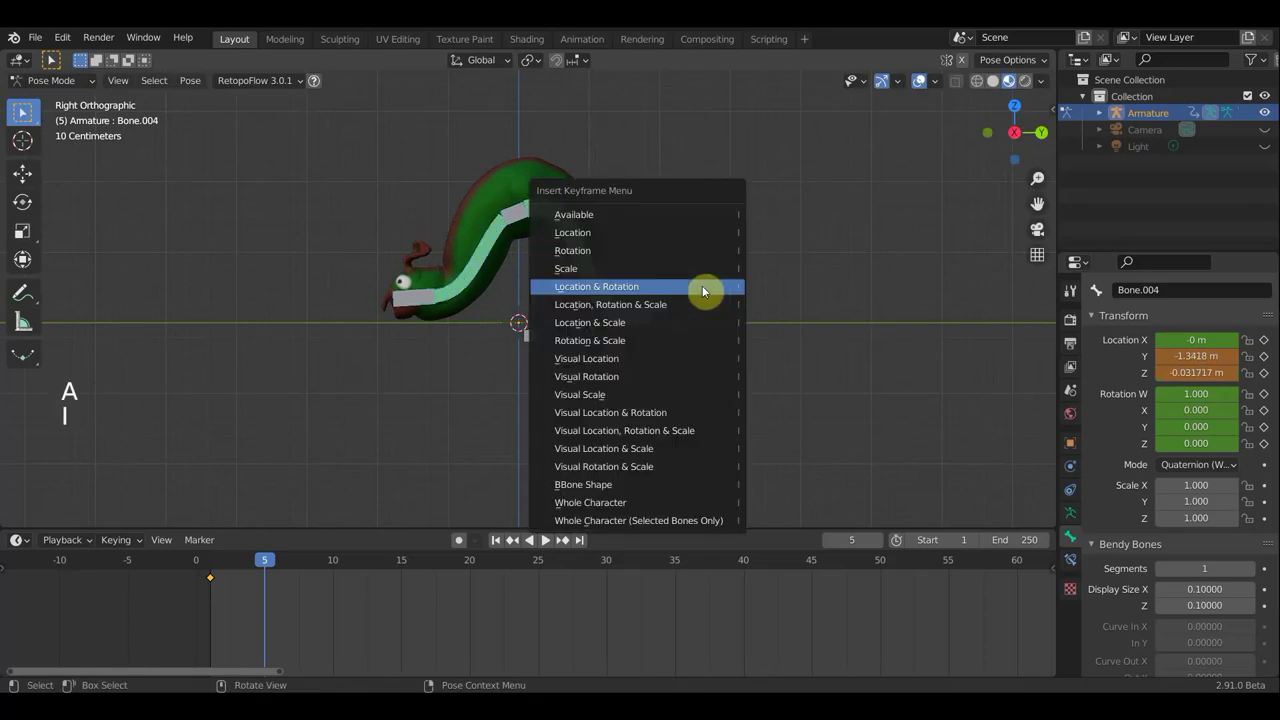
pyautogui.click(635, 308)
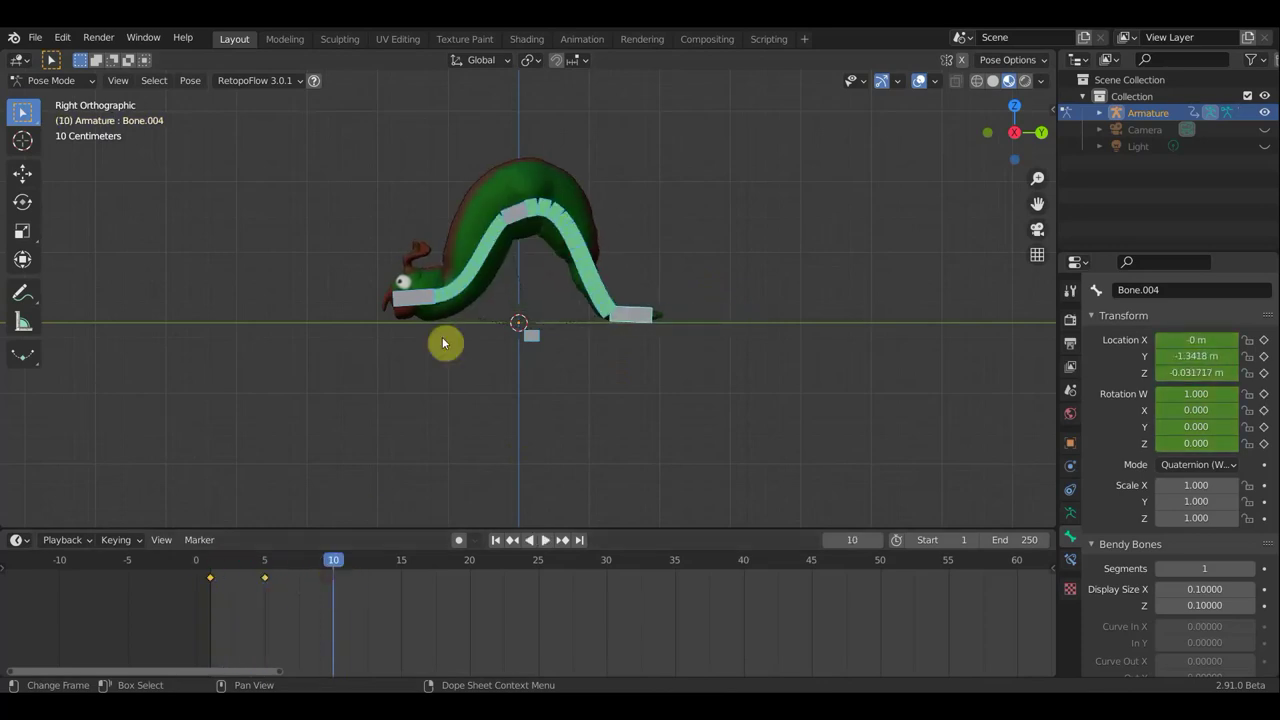
# Step: Move the first tail bone into a new curl and key Location & Rotation at frame 10
pyautogui.click(424, 298)
pyautogui.press('g')
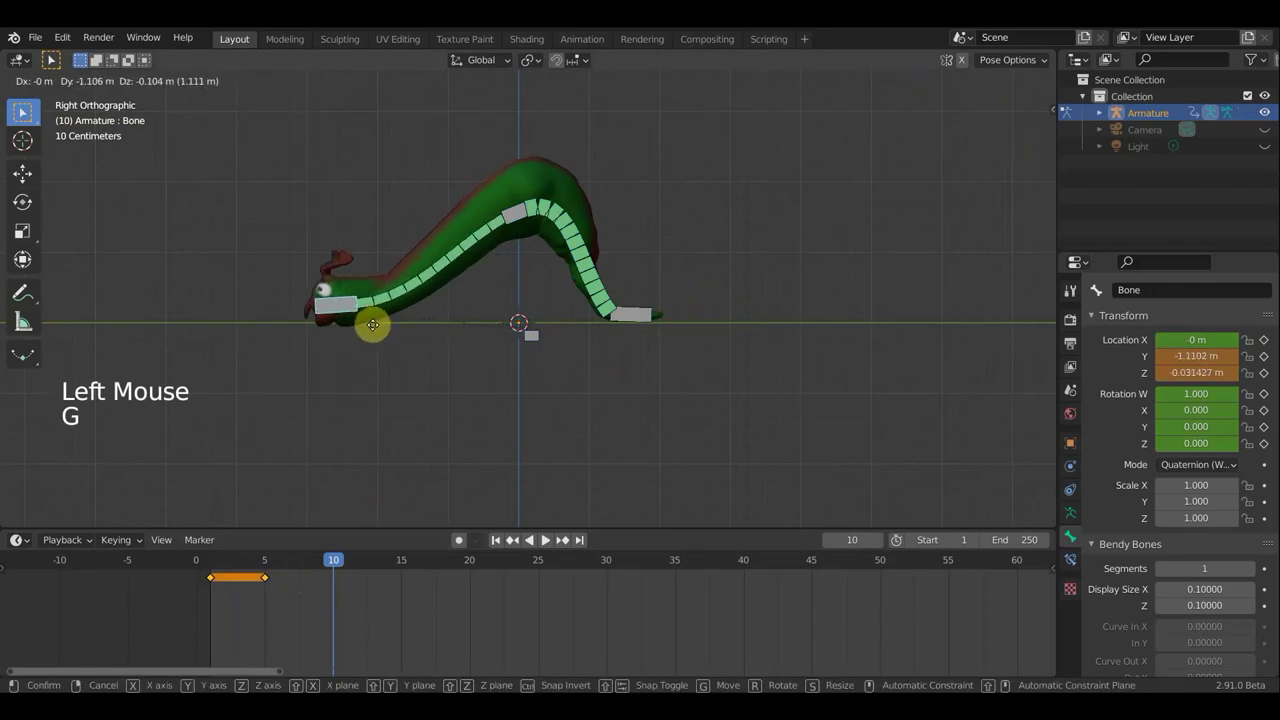
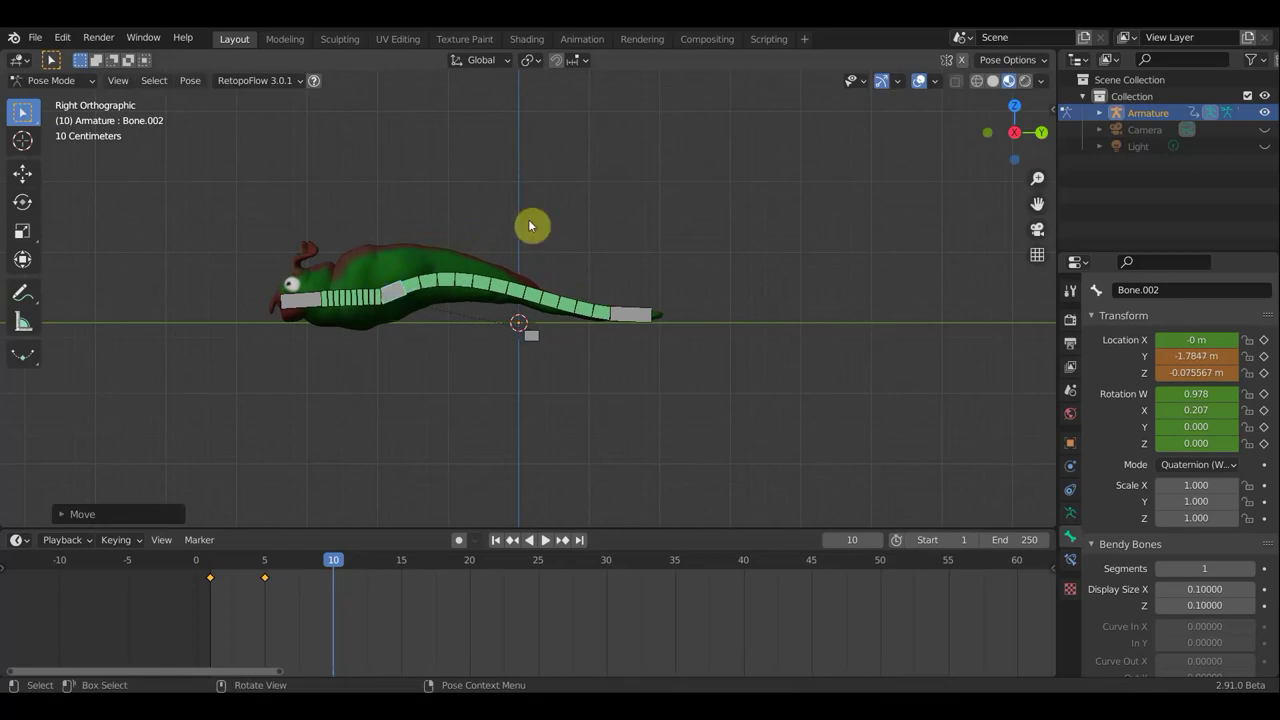
pyautogui.press('a')
pyautogui.press('i')
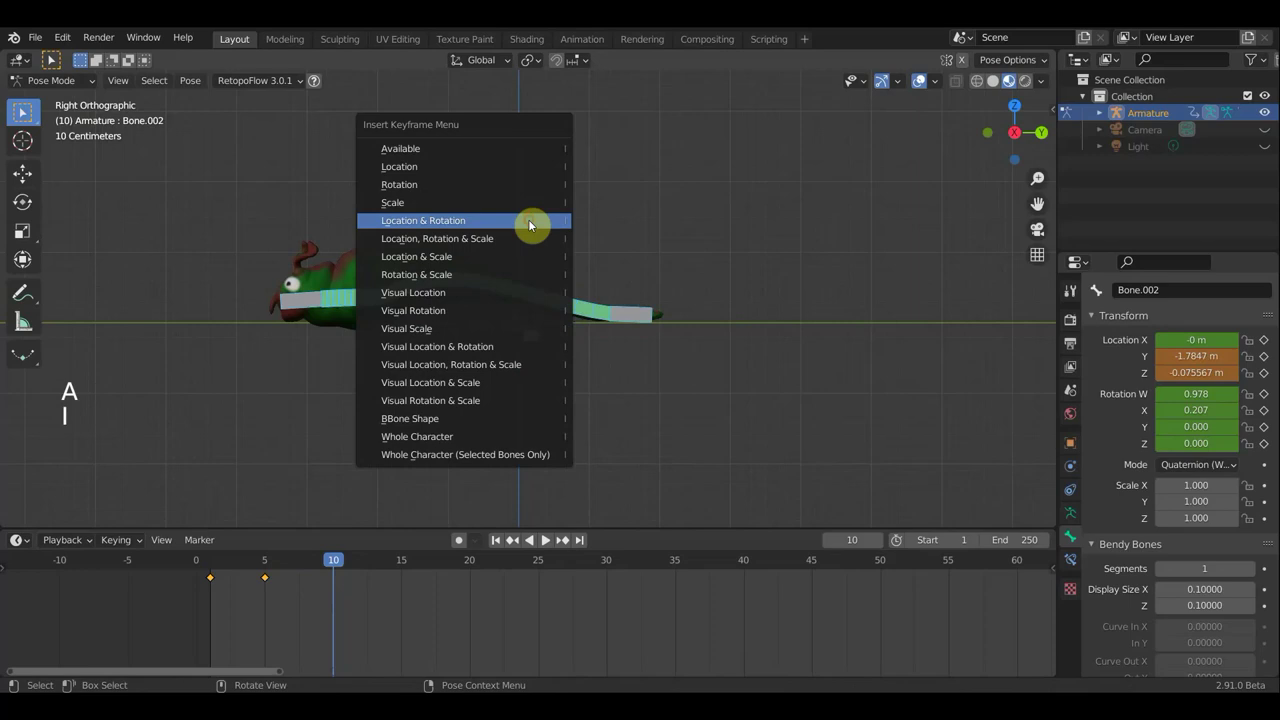
pyautogui.click(297, 564)
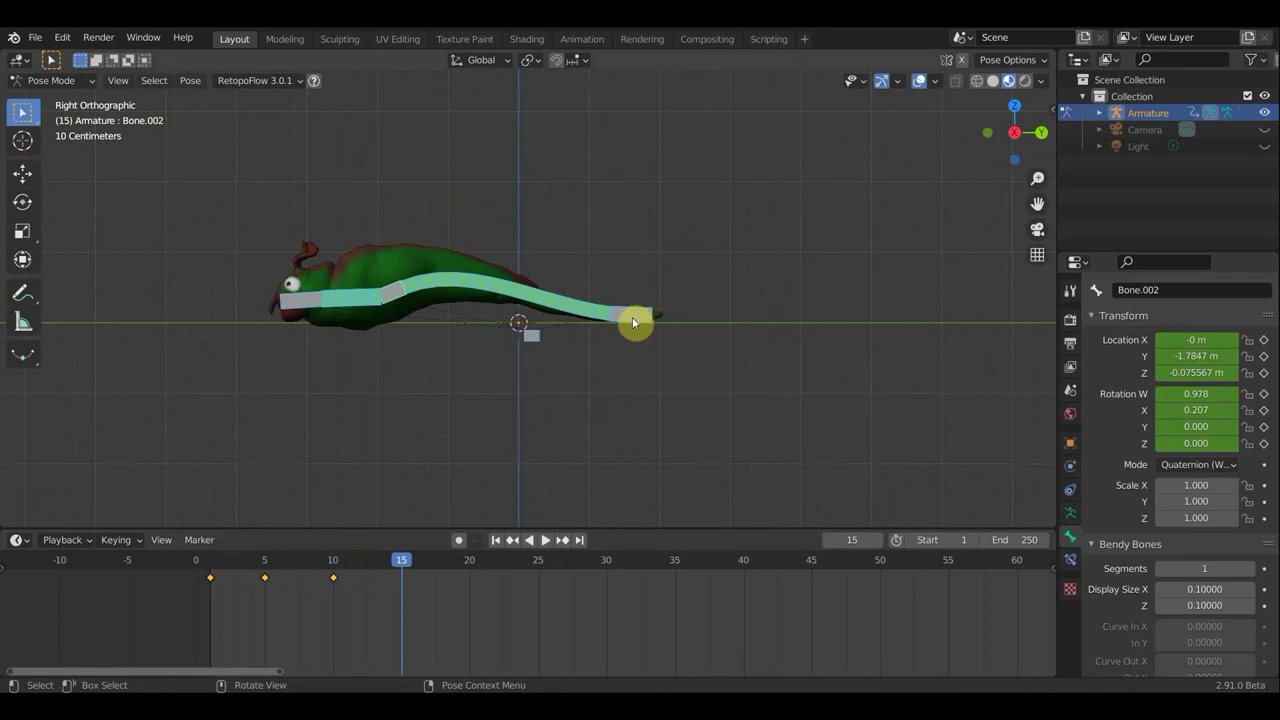
# Step: At frame 15, move the first tail bone and move and rotate the middle bone into a tighter curl
pyautogui.click(379, 563)
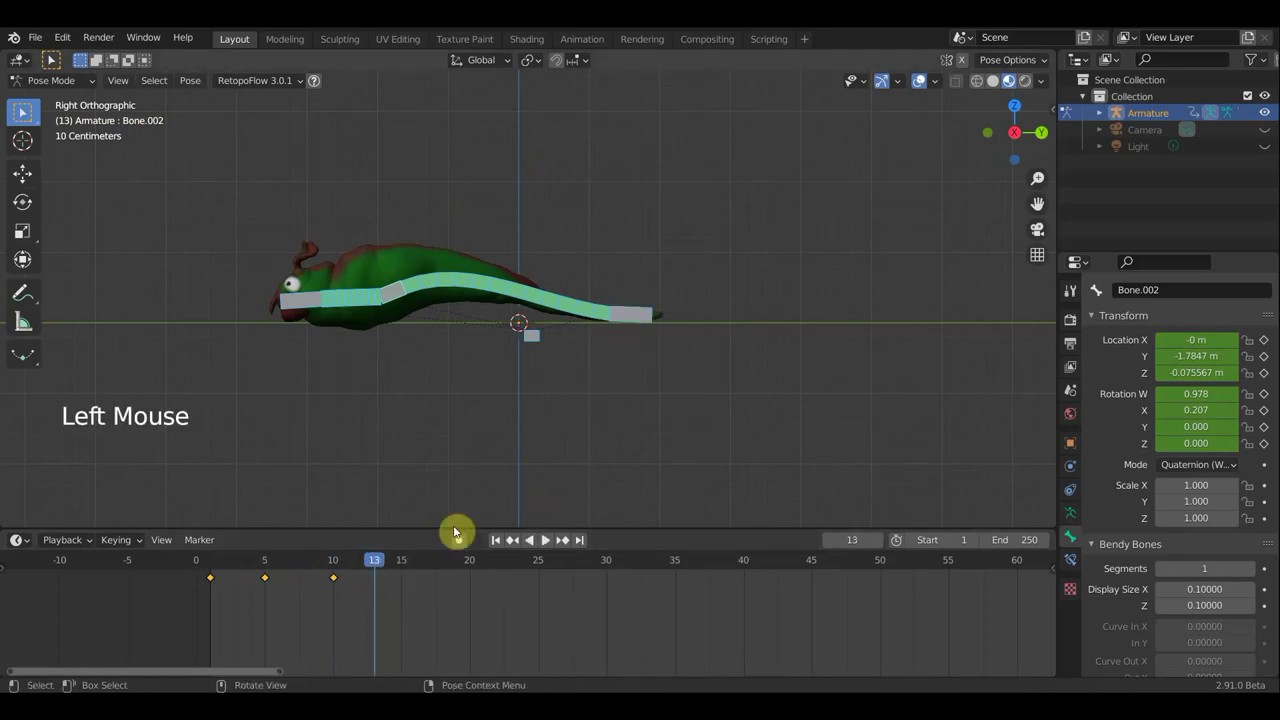
pyautogui.click(399, 567)
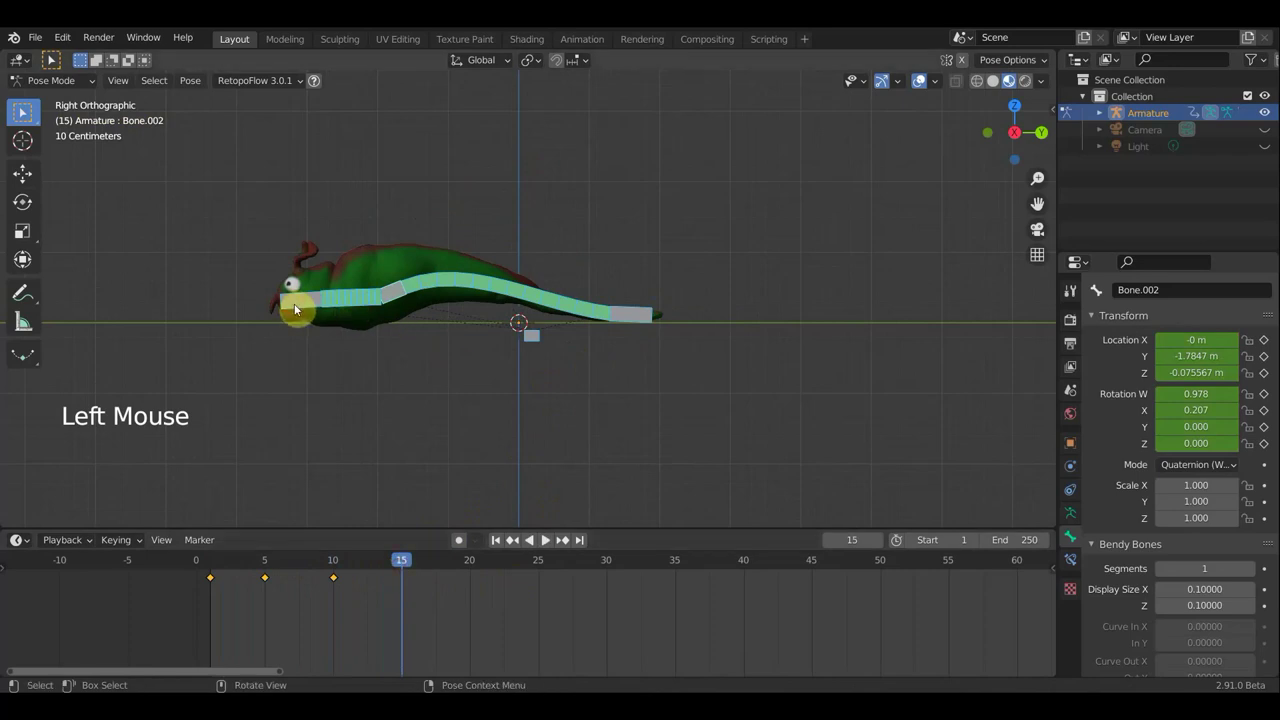
pyautogui.click(299, 303)
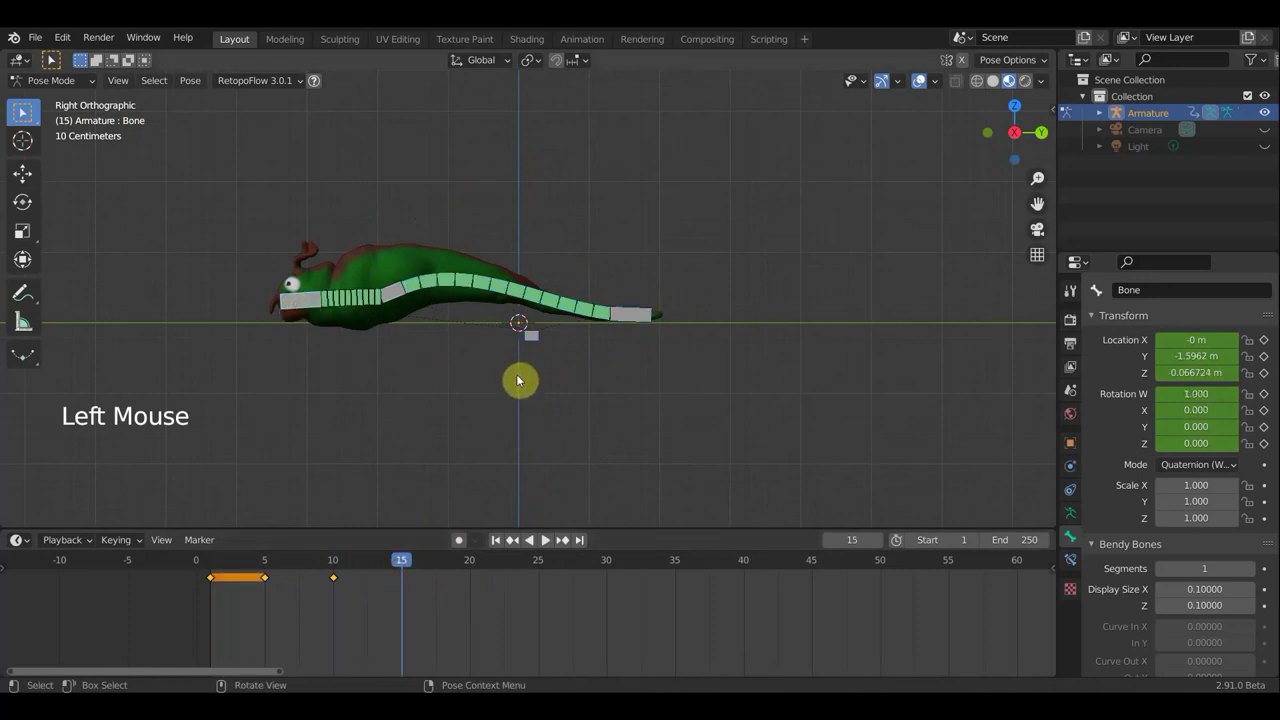
pyautogui.press('g')
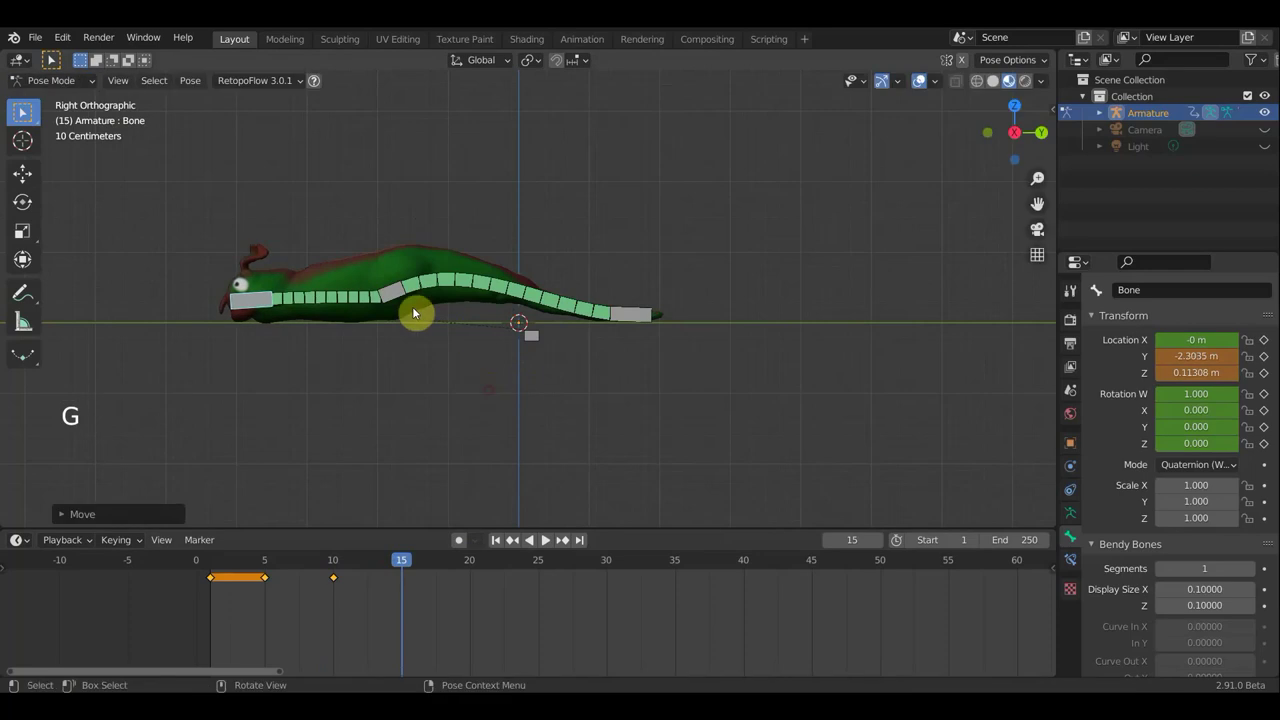
pyautogui.click(398, 292)
pyautogui.press('g')
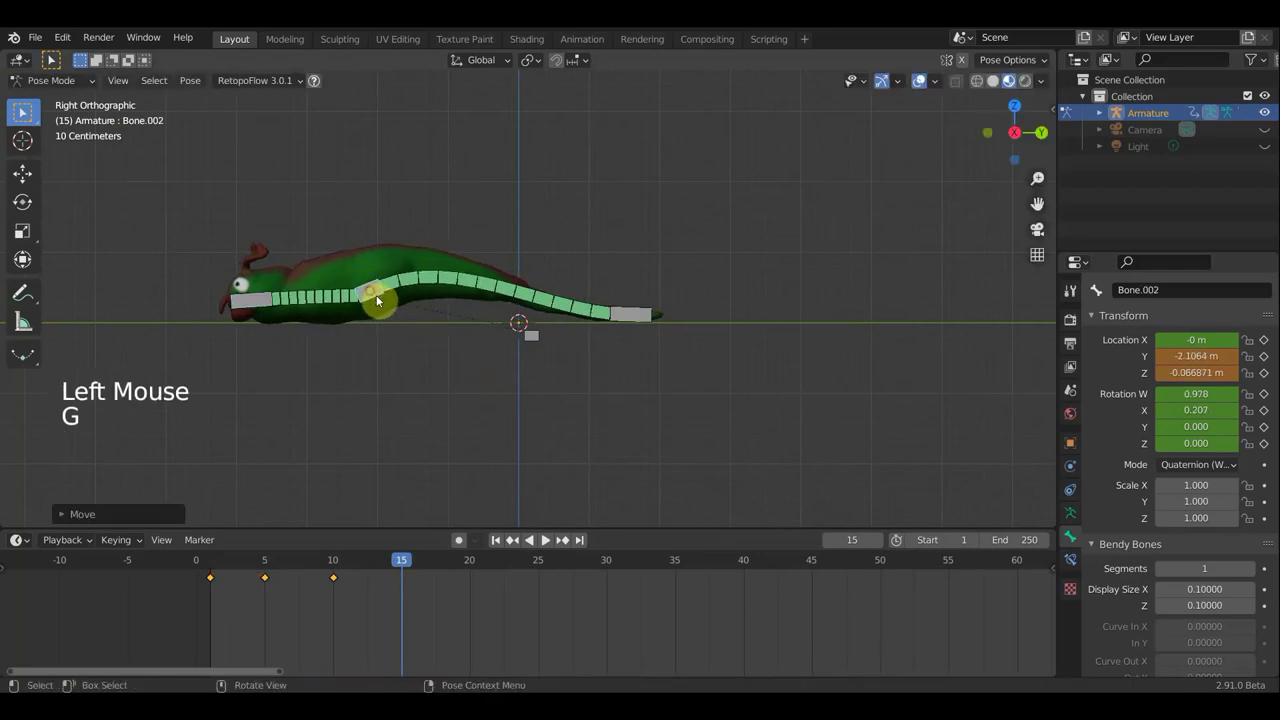
pyautogui.press('r')
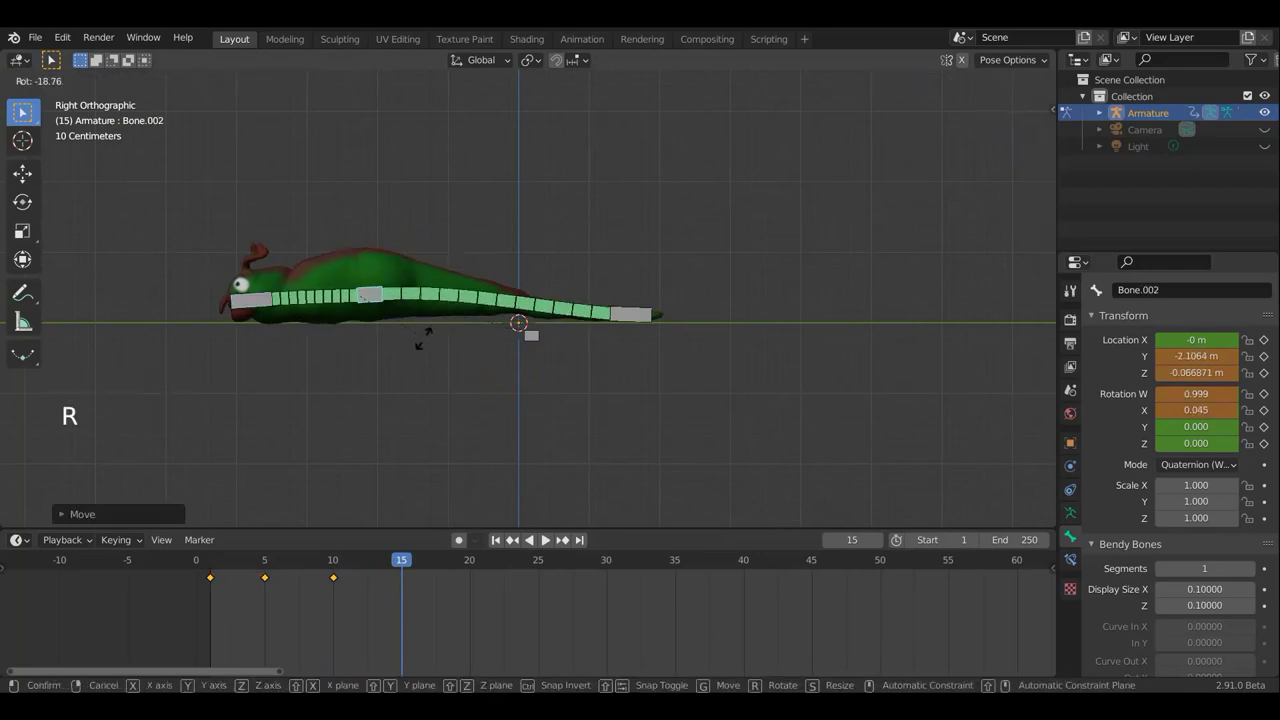
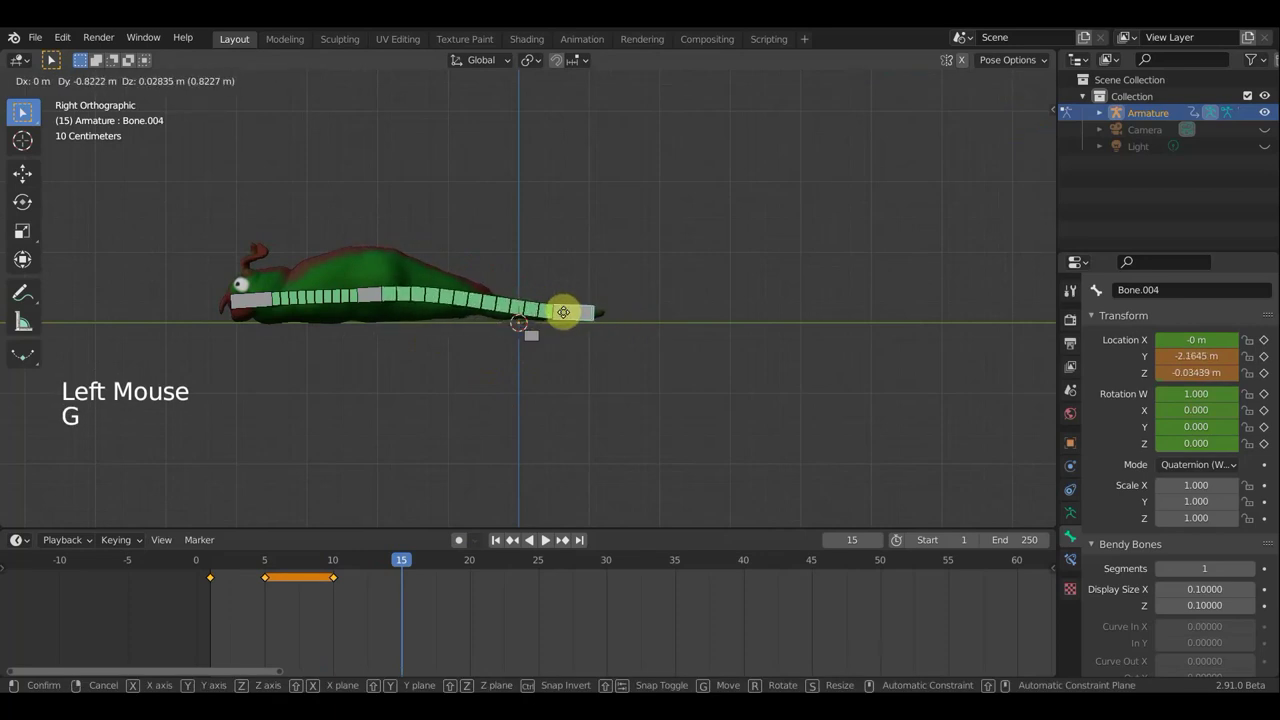
# Step: Keyframe the reposed tail bones at frame 15
pyautogui.press('a')
pyautogui.press('i')
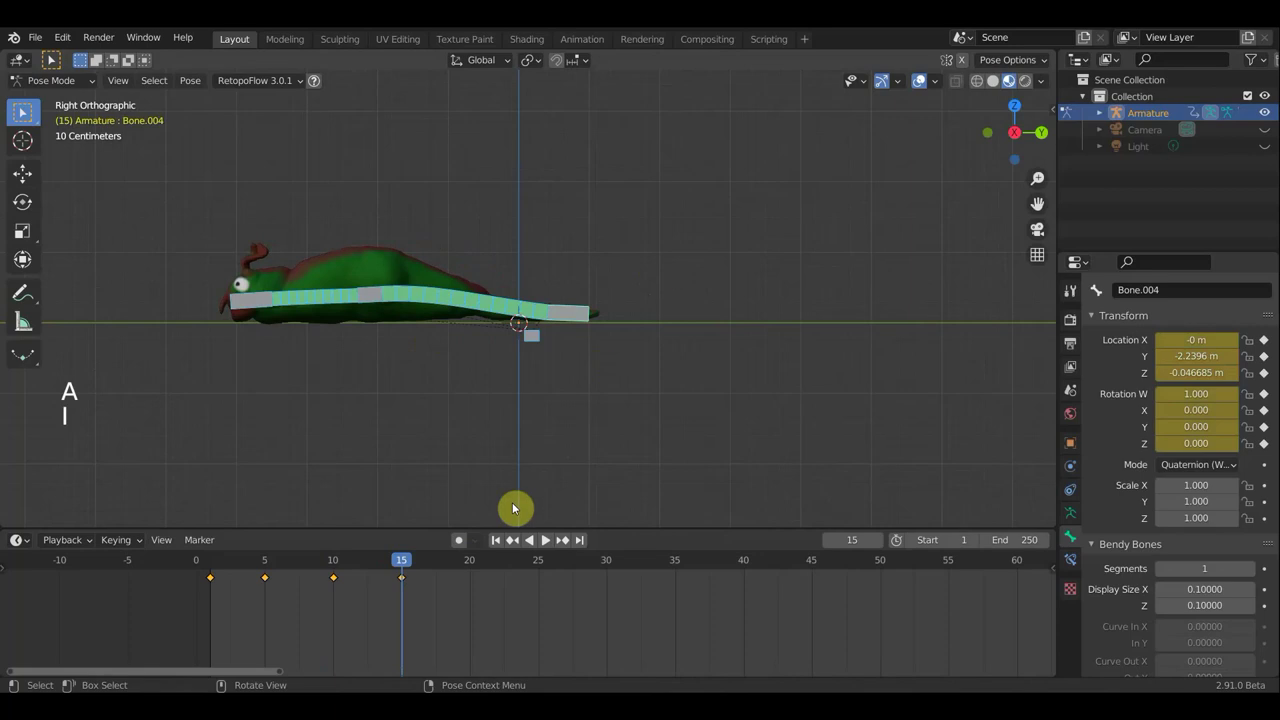
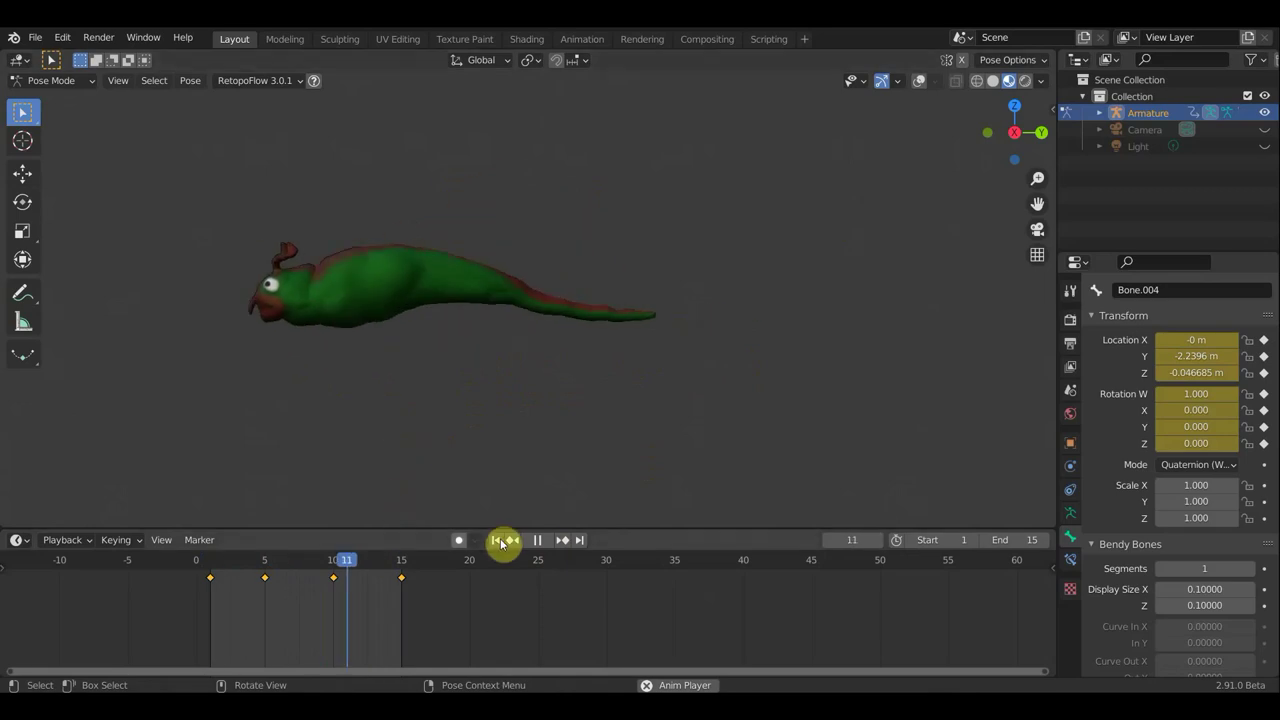
# Step: Stop playback of the tail-curl animation after reviewing it
pyautogui.click(544, 539)
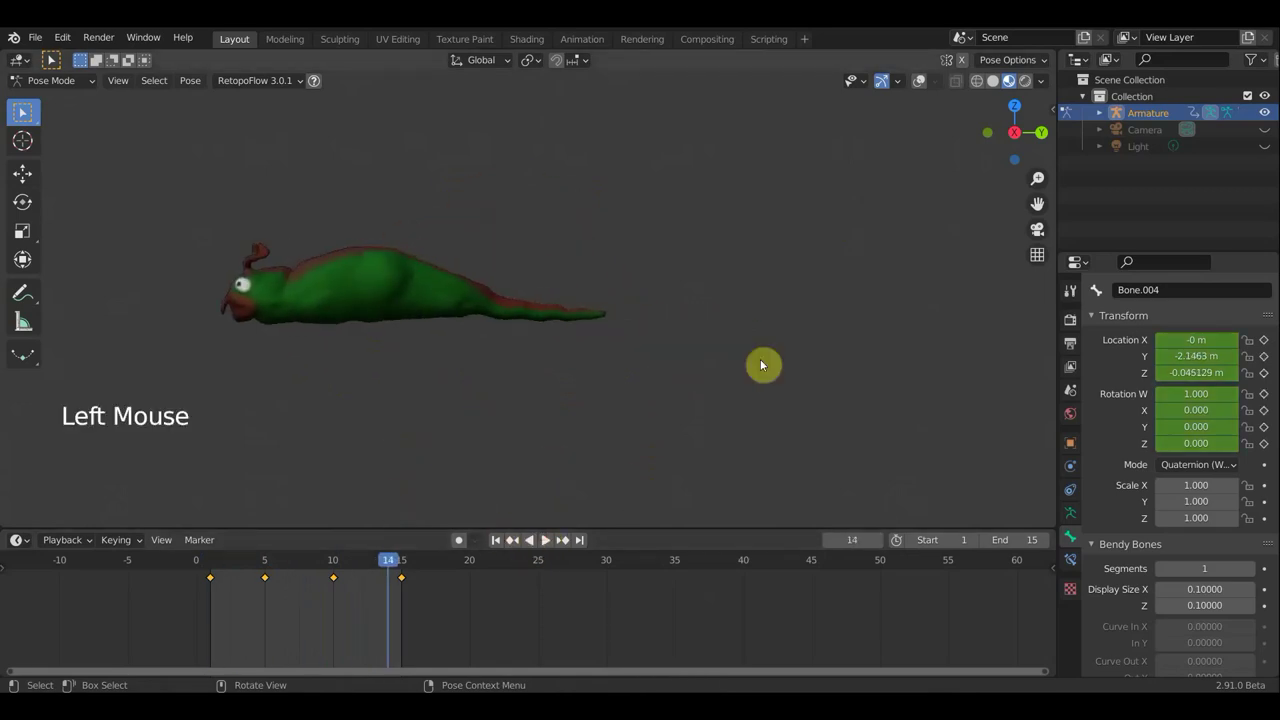
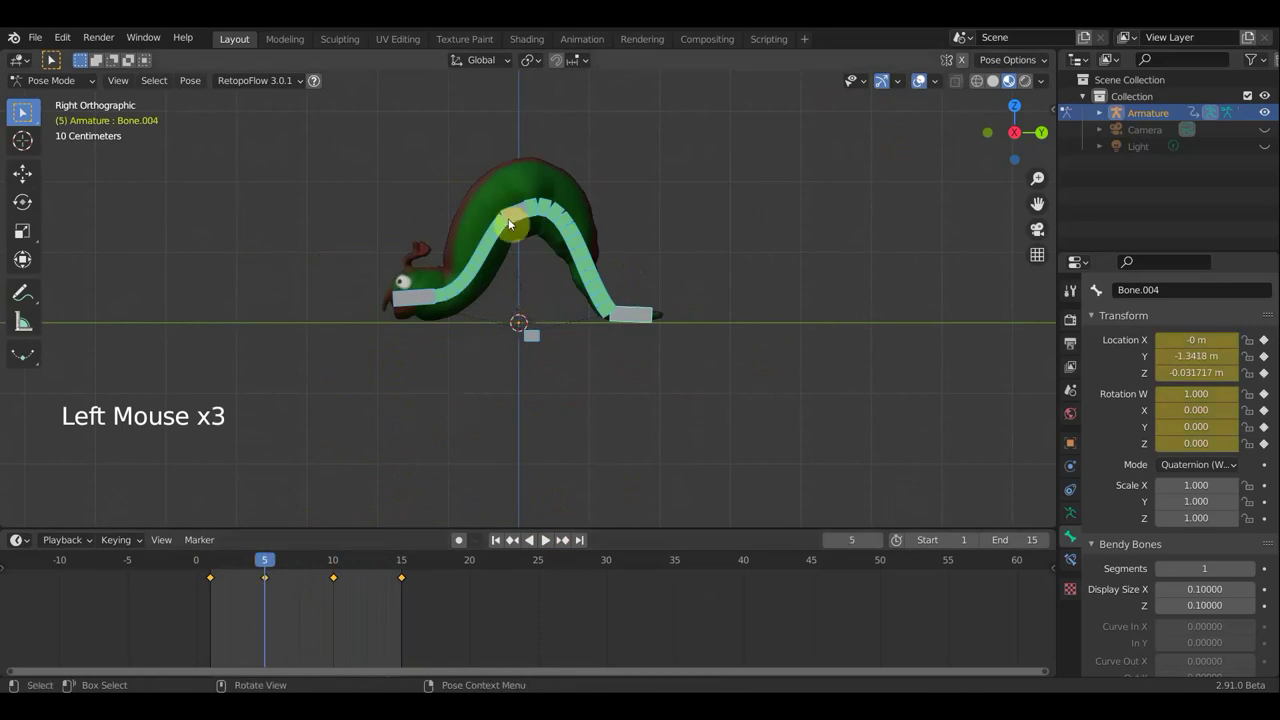
# Step: Rekey the tail pose at frame 10
pyautogui.click(340, 567)
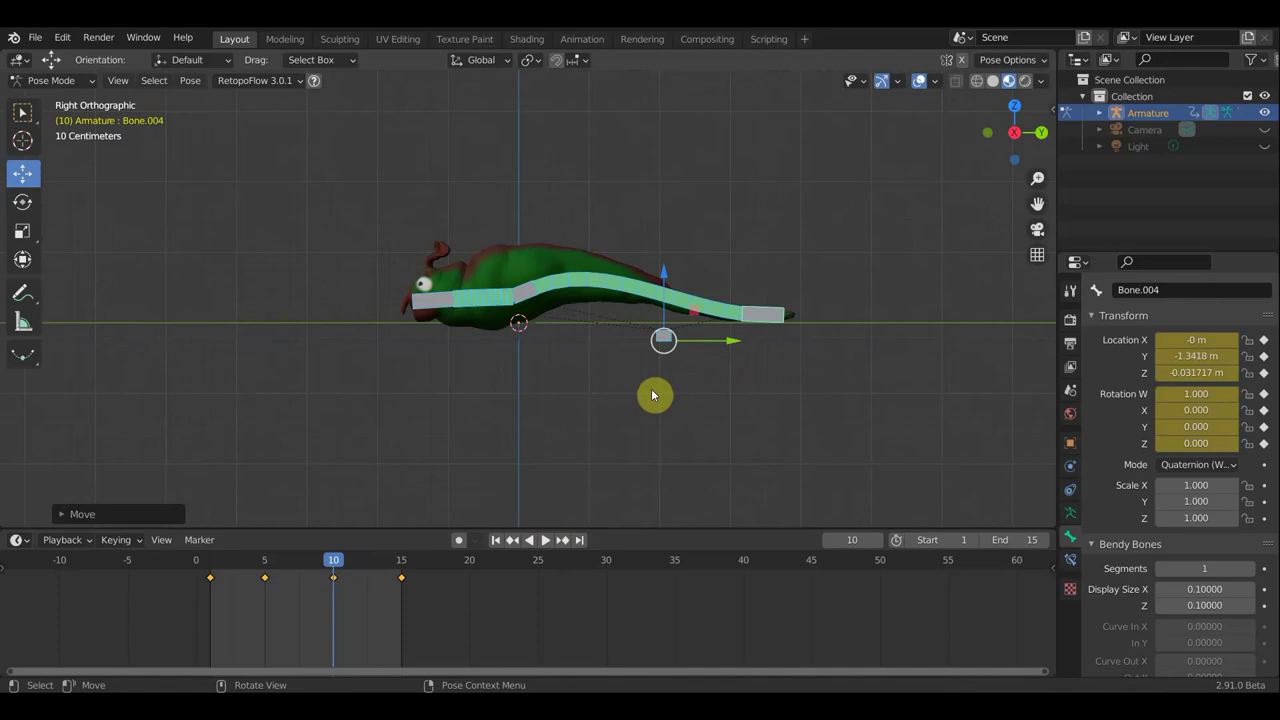
pyautogui.press('a')
pyautogui.press('i')
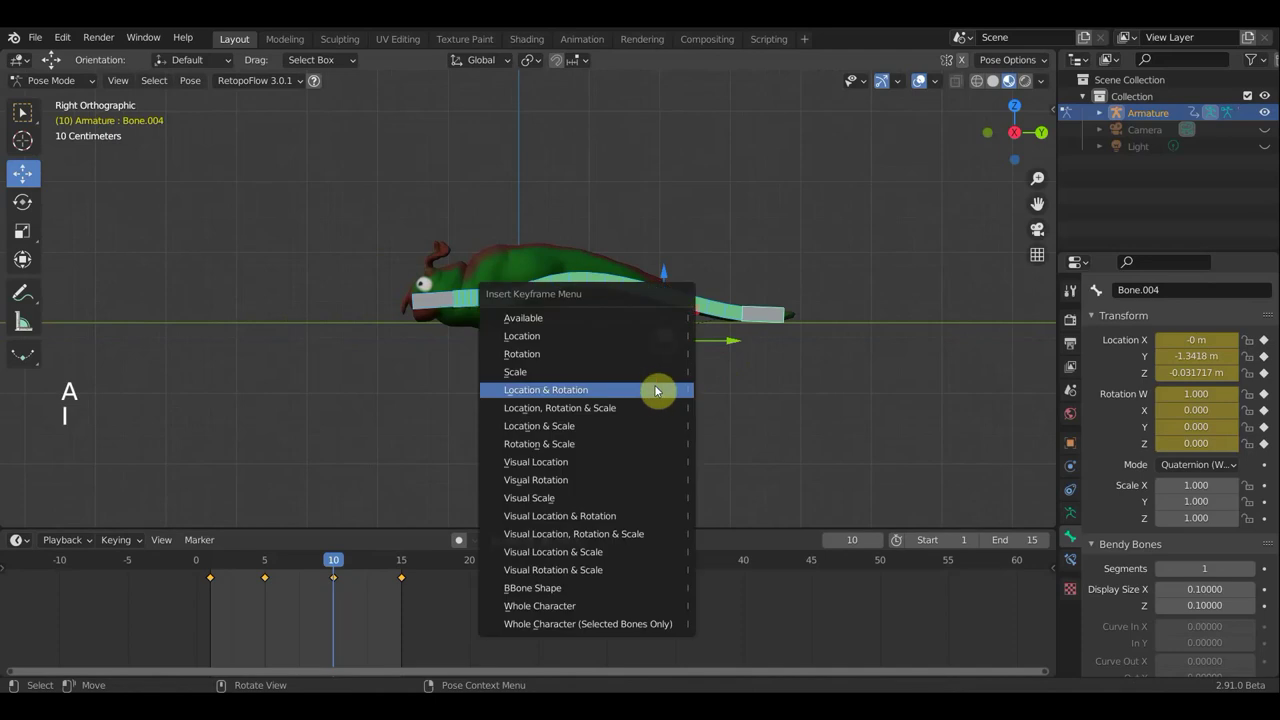
# Step: At frame 15, nudge Bone.004 at the tail tip and rekey its location and rotation
pyautogui.click(406, 563)
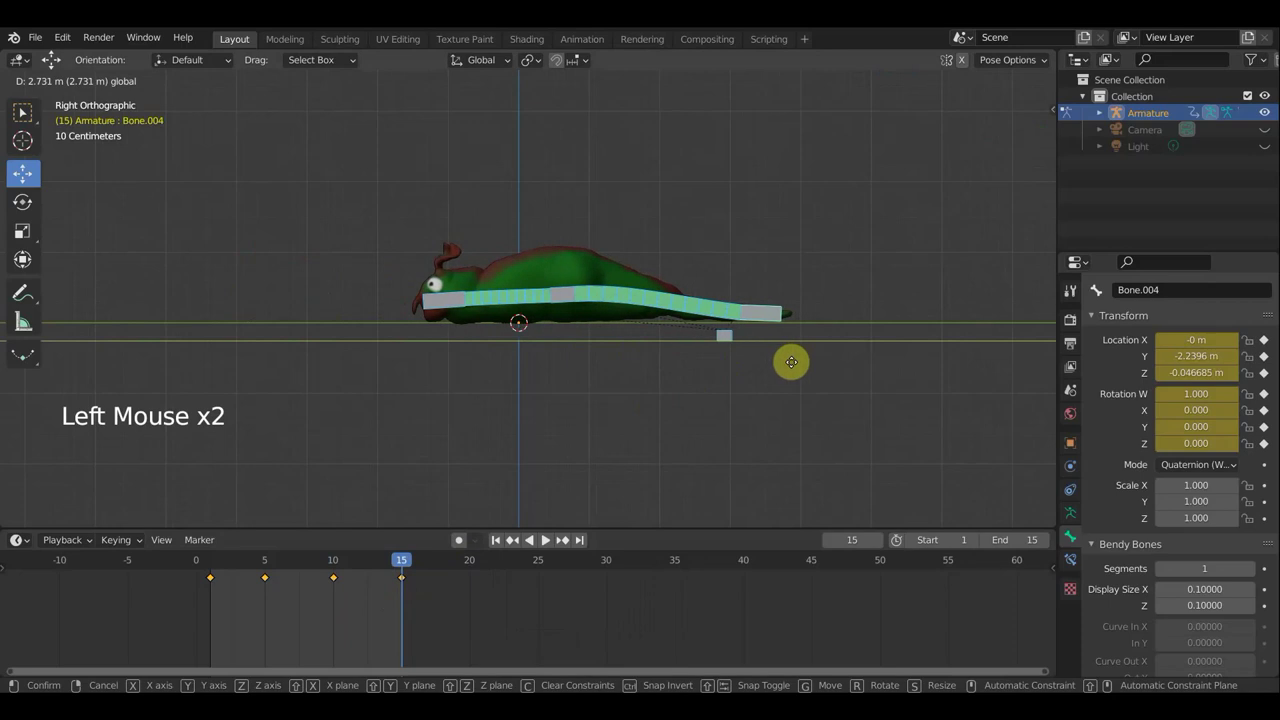
pyautogui.press('a')
pyautogui.press('i')
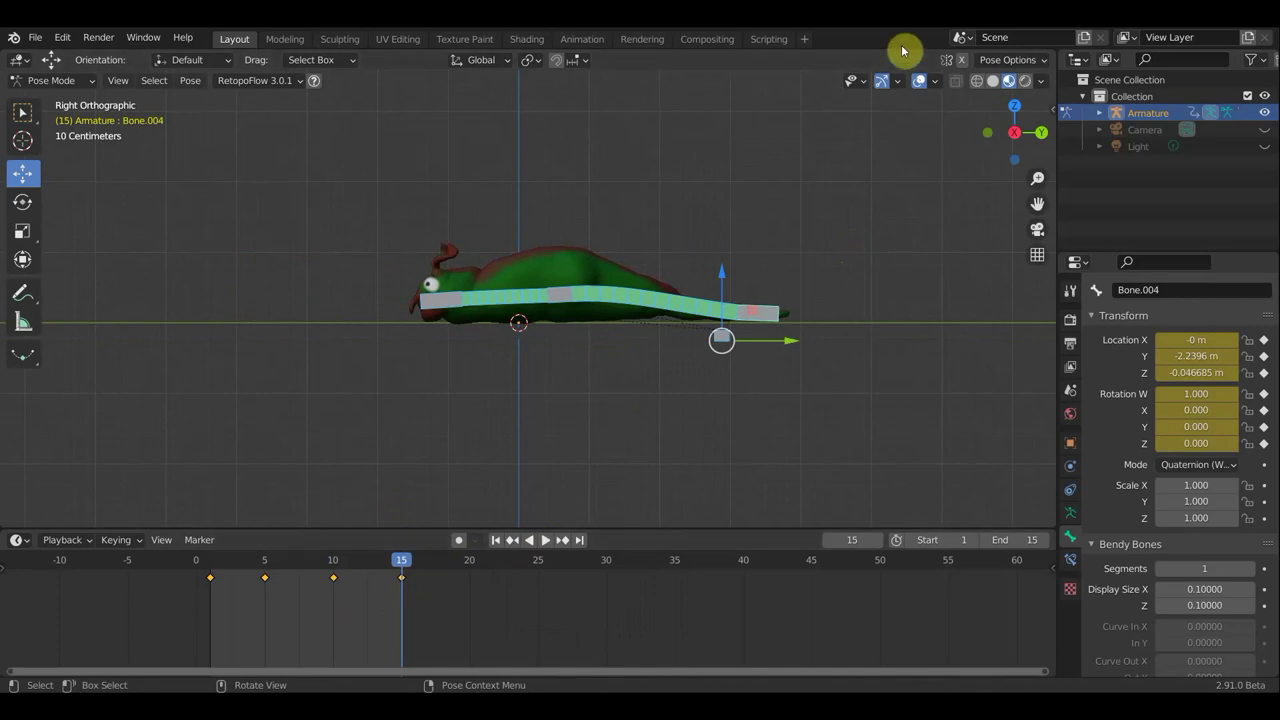
pyautogui.click(842, 185)
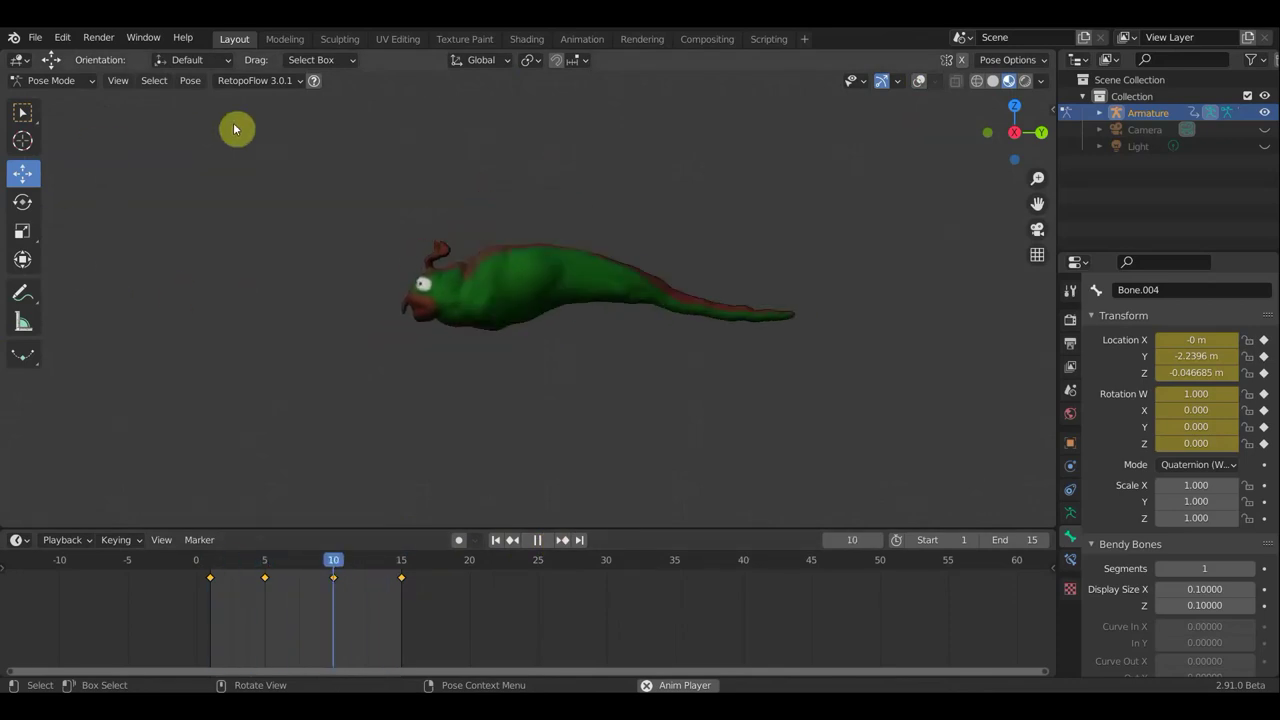
pyautogui.scroll(-3)
pyautogui.scroll(-3)
pyautogui.middleClick(391, 384)
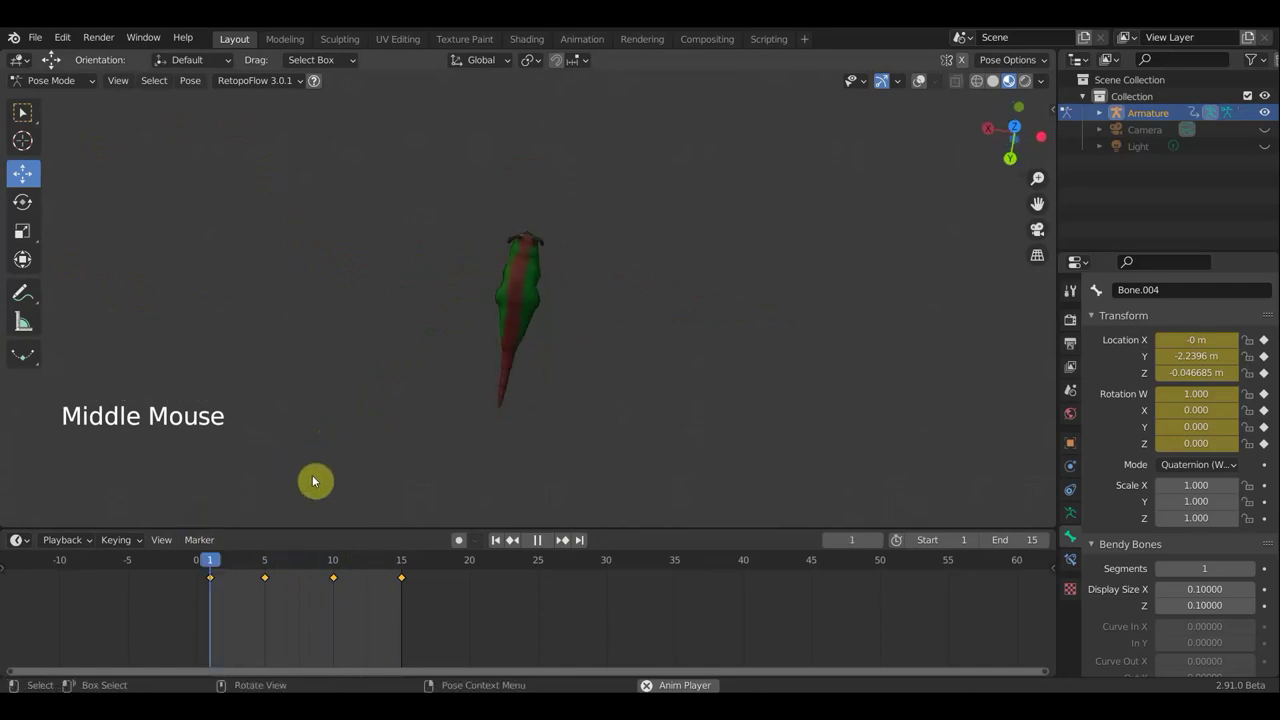